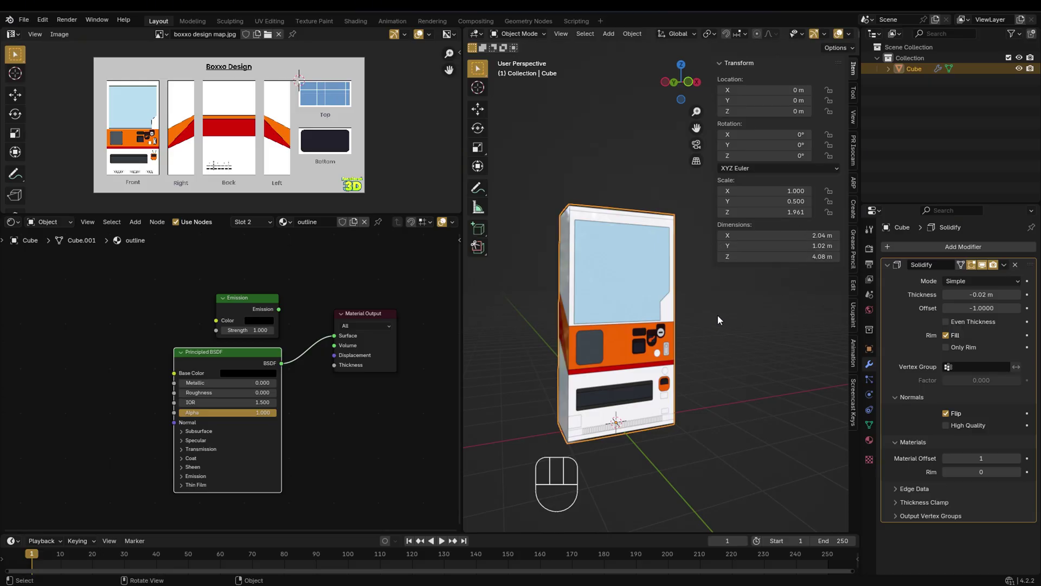
Apply the cube's scale so it reads 1 on every axis (Ctrl+A)
{"action": "key", "text": "ctrl+a"}
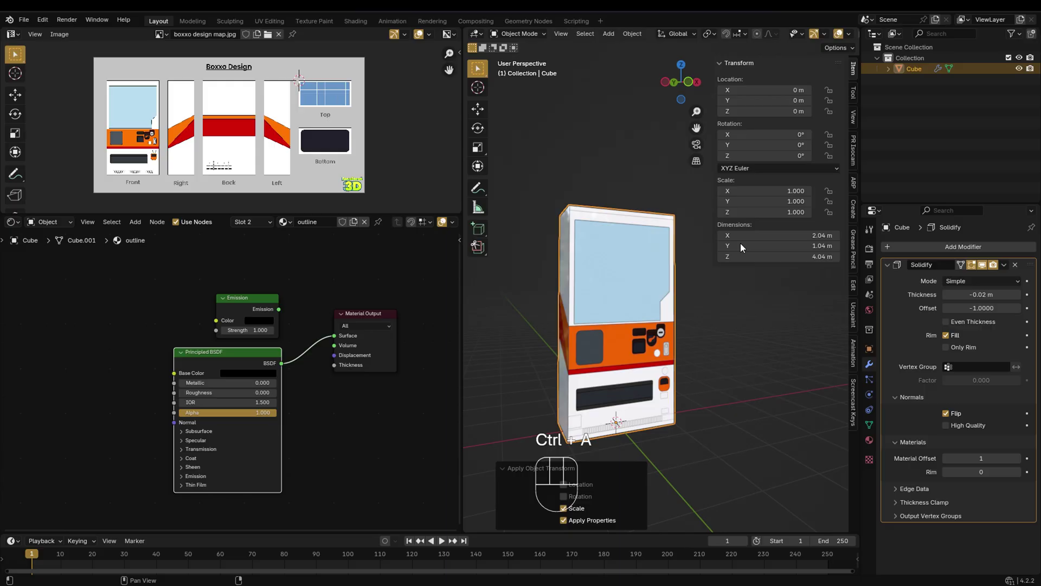
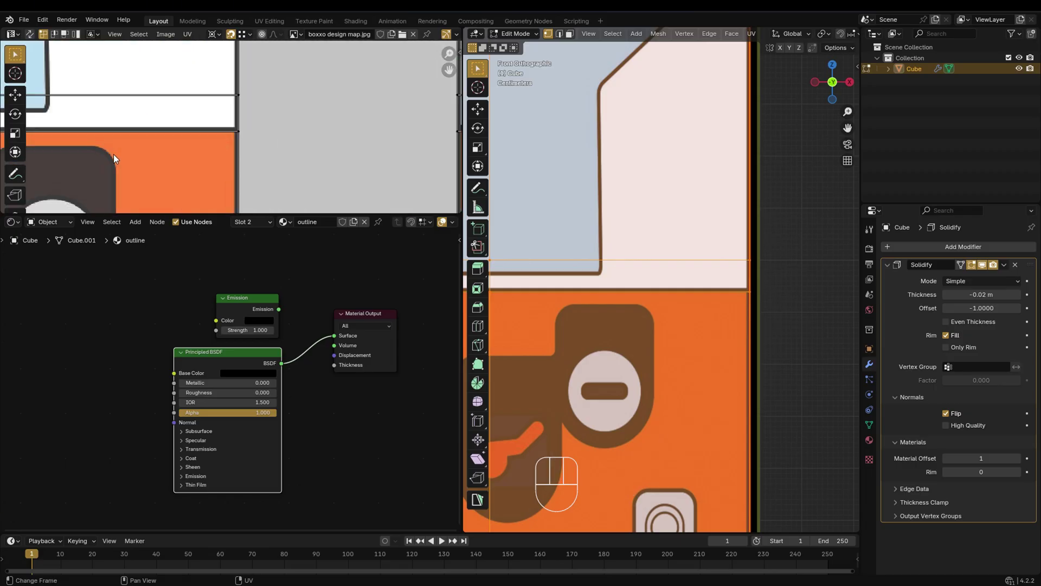
Select the cube's front window faces in Edit Mode while checking their UVs on the design map
{"action": "left_click", "coordinate": [153, 141]}
{"action": "left_click", "coordinate": [176, 148]}
{"action": "middle_click", "coordinate": [153, 85]}
{"action": "right_click", "coordinate": [316, 131]}
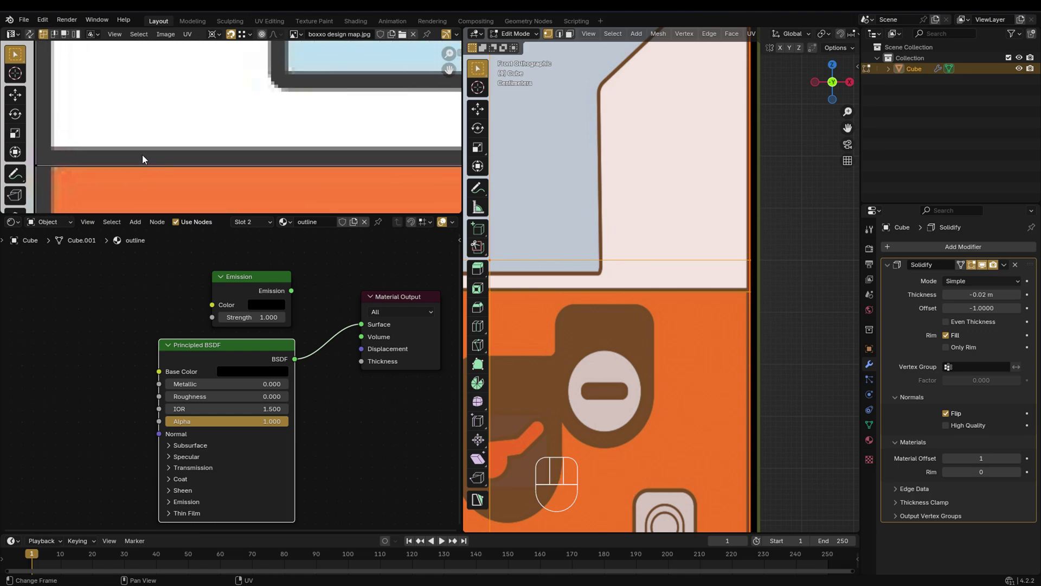
{"action": "right_click", "coordinate": [253, 157]}
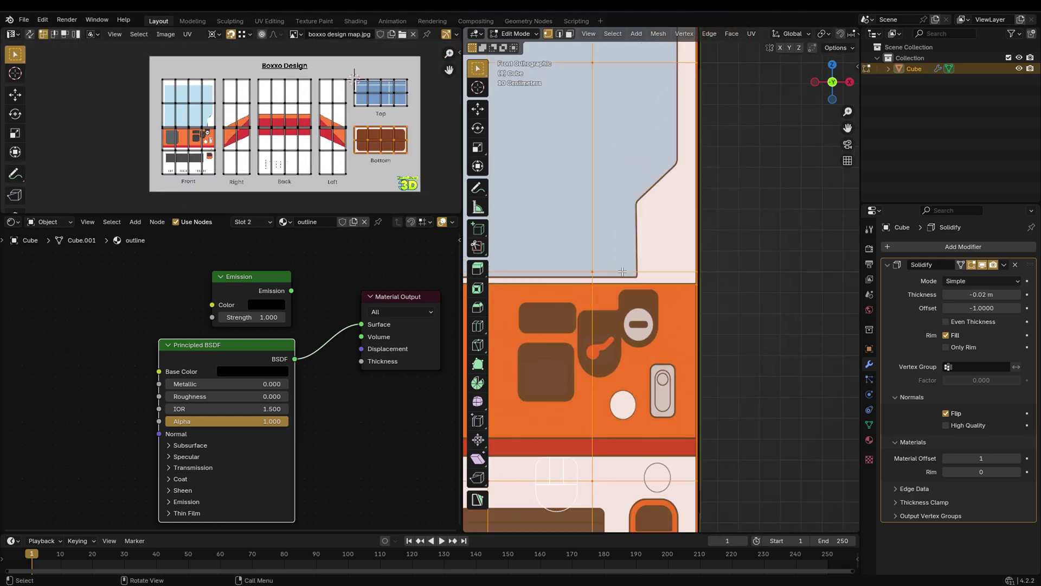
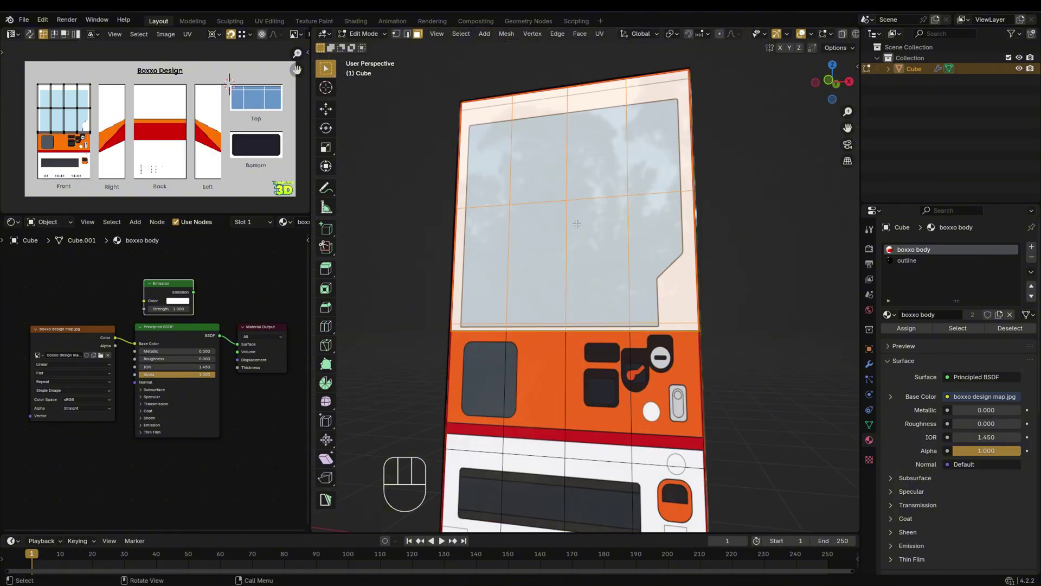
Separate the selected front window faces into their own 'boxxo face' object
{"action": "key", "text": "shift+d"}
{"action": "key", "text": "shift+d"}
{"action": "left_click", "coordinate": [514, 273]}
{"action": "key", "text": "p"}
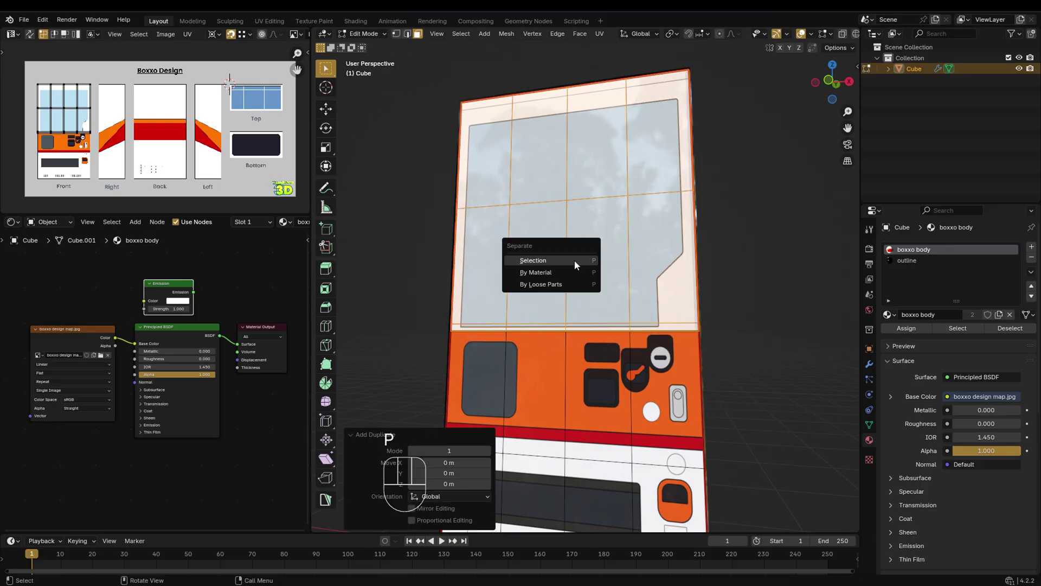
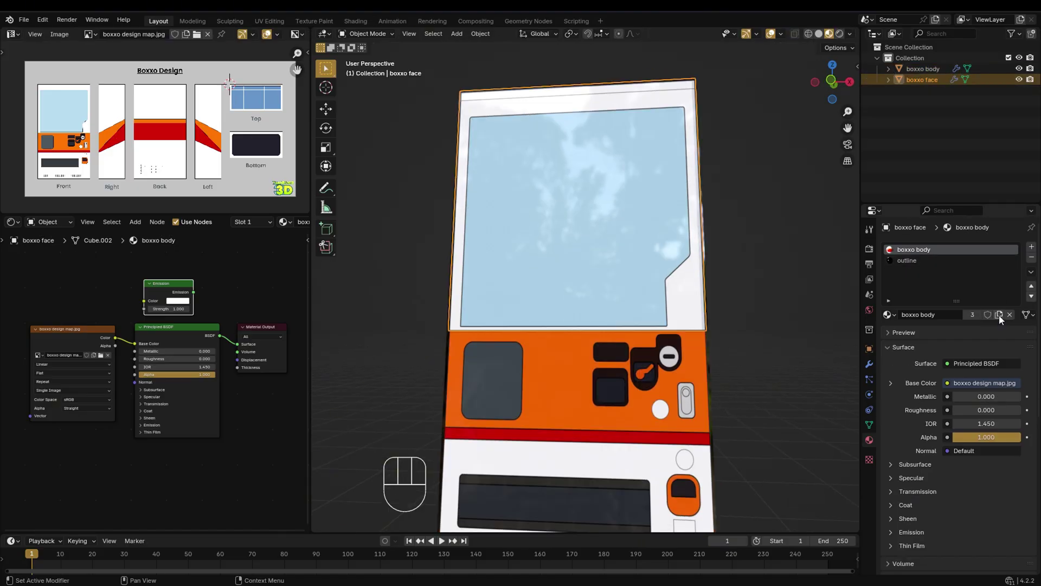
Give the face object its own duplicated 'boxxo face' material
{"action": "left_click", "coordinate": [1007, 319]}
{"action": "left_click_drag", "start_coordinate": [923, 254], "coordinate": [940, 274]}
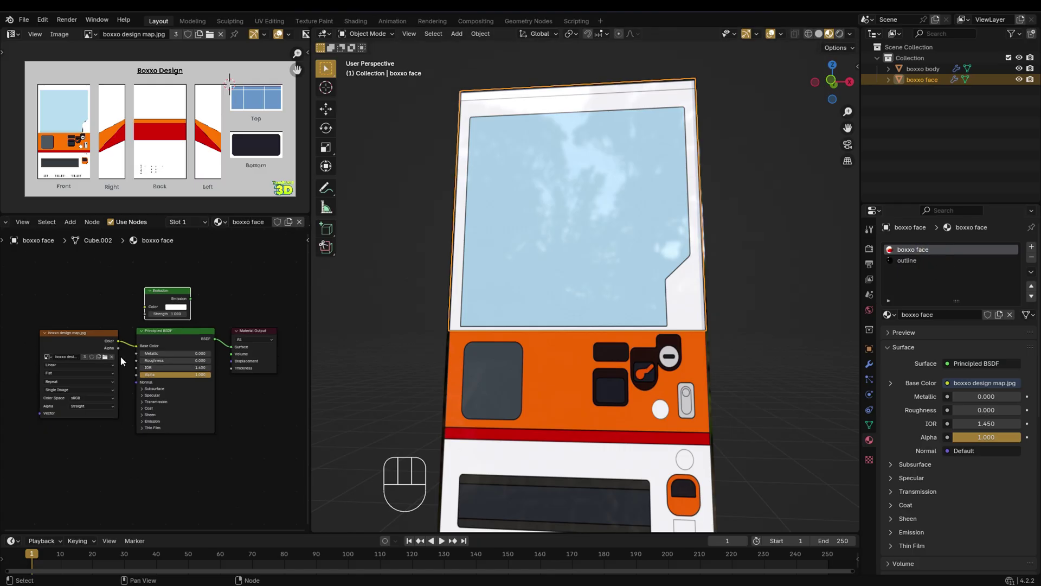
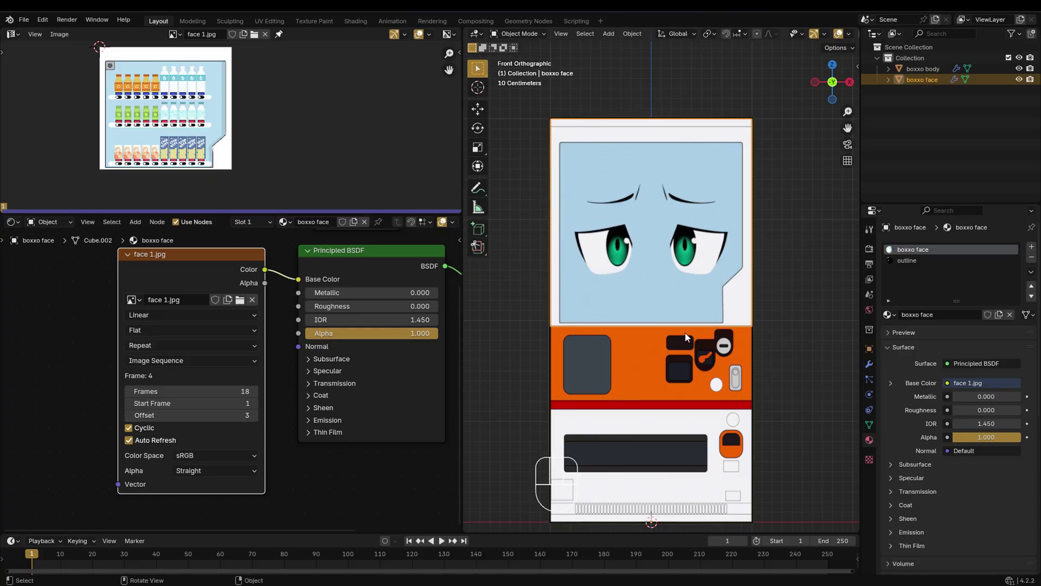
Remove the boxxo face object's modifier and return to its material settings
{"action": "left_click_drag", "start_coordinate": [684, 332], "coordinate": [699, 317]}
{"action": "left_click_drag", "start_coordinate": [670, 310], "coordinate": [651, 303]}
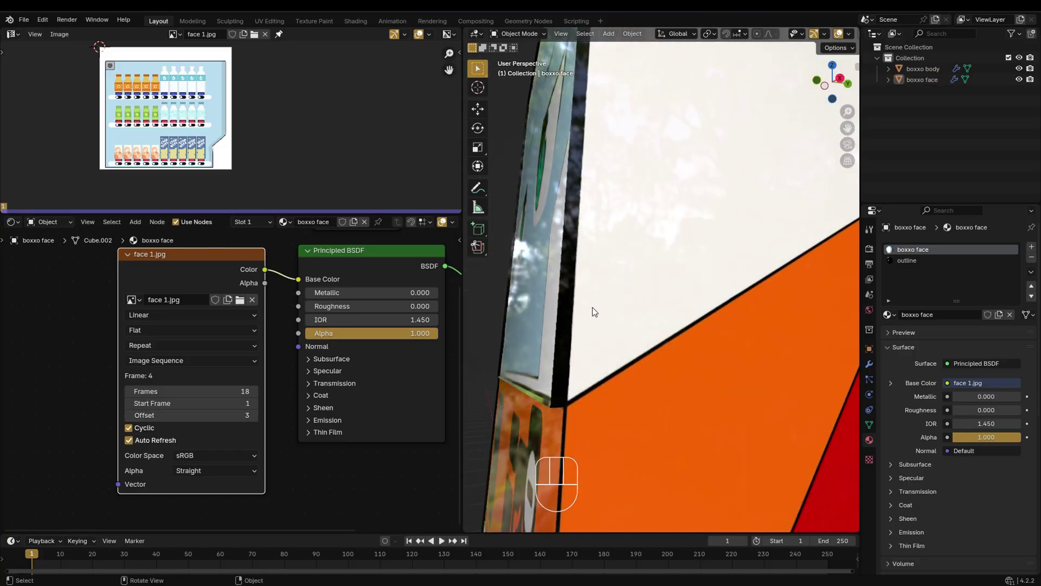
{"action": "middle_click", "coordinate": [585, 311]}
{"action": "left_click", "coordinate": [872, 368]}
{"action": "left_click", "coordinate": [982, 267]}
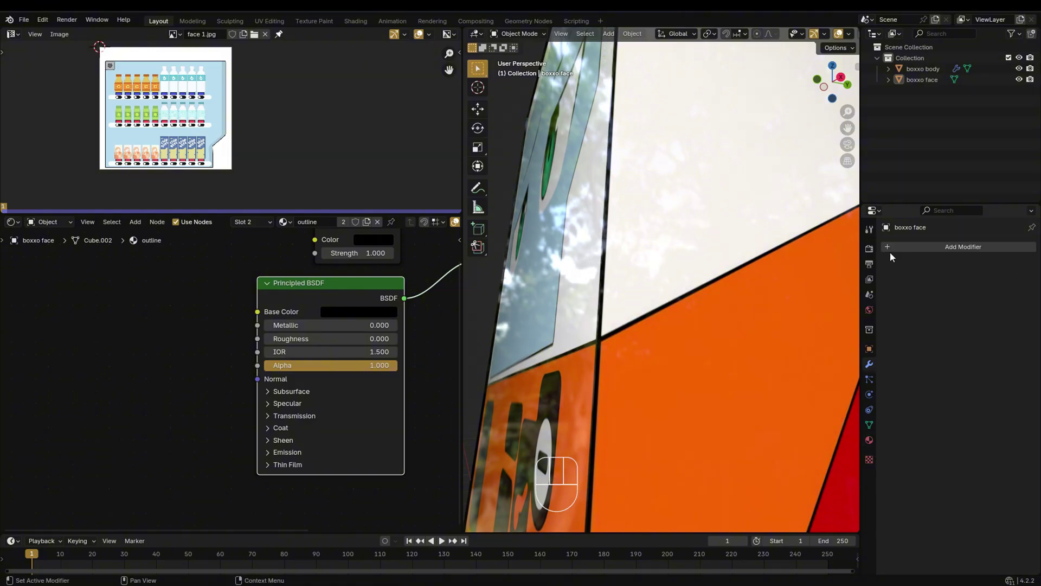
{"action": "left_click_drag", "start_coordinate": [623, 323], "coordinate": [704, 337]}
{"action": "left_click_drag", "start_coordinate": [573, 314], "coordinate": [611, 316]}
{"action": "middle_click", "coordinate": [719, 337]}
{"action": "left_click", "coordinate": [873, 442]}
Change the face sequence offset to show another face image on the panel
{"action": "left_click_drag", "start_coordinate": [635, 302], "coordinate": [689, 315]}
{"action": "left_click_drag", "start_coordinate": [645, 332], "coordinate": [660, 320]}
{"action": "left_click_drag", "start_coordinate": [708, 329], "coordinate": [625, 349]}
{"action": "middle_click", "coordinate": [663, 301]}
{"action": "left_click", "coordinate": [936, 253]}
{"action": "middle_click", "coordinate": [204, 405]}
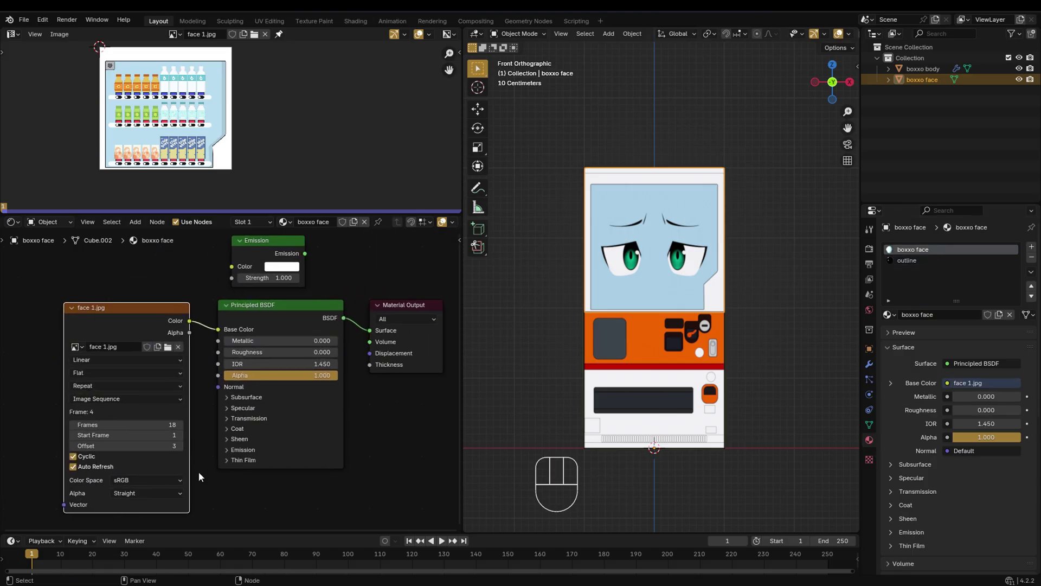
{"action": "left_click", "coordinate": [182, 450]}
{"action": "left_click", "coordinate": [181, 449]}
{"action": "double_click", "coordinate": [182, 450]}
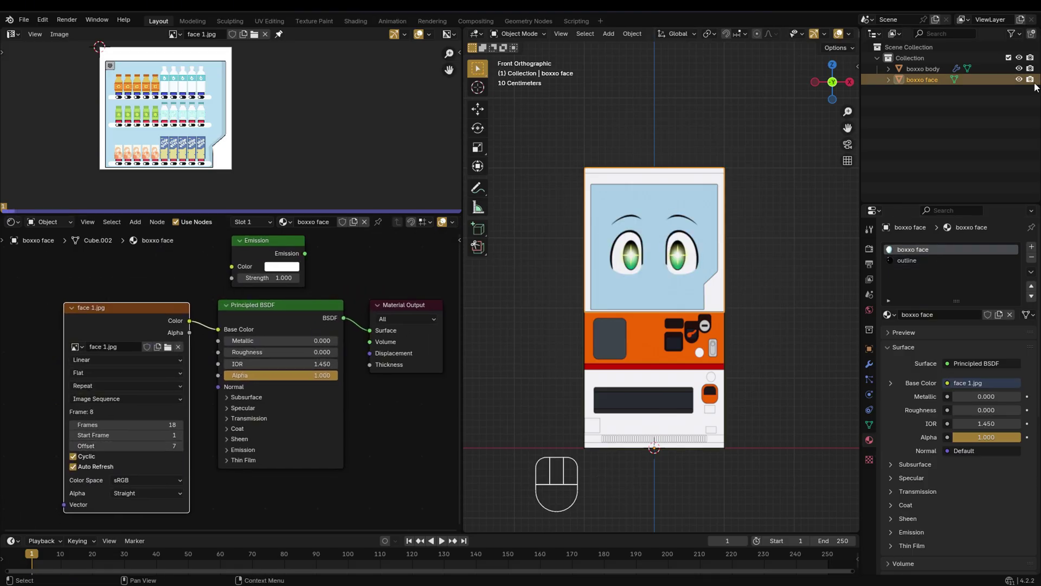
{"action": "double_click", "coordinate": [1024, 81]}
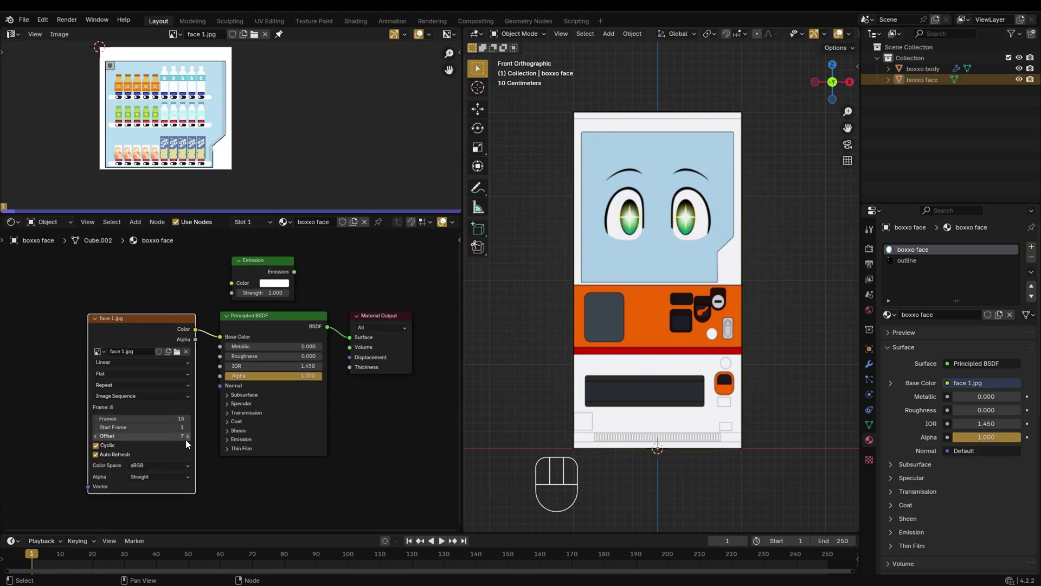
Step the sequence offset through the 18 frames until the window turns magenta, ending at offset 0
{"action": "left_click", "coordinate": [190, 442]}
{"action": "double_click", "coordinate": [190, 441]}
{"action": "left_click", "coordinate": [190, 441]}
{"action": "left_click", "coordinate": [194, 442]}
{"action": "double_click", "coordinate": [194, 442]}
{"action": "left_click", "coordinate": [190, 441]}
{"action": "left_click", "coordinate": [190, 441]}
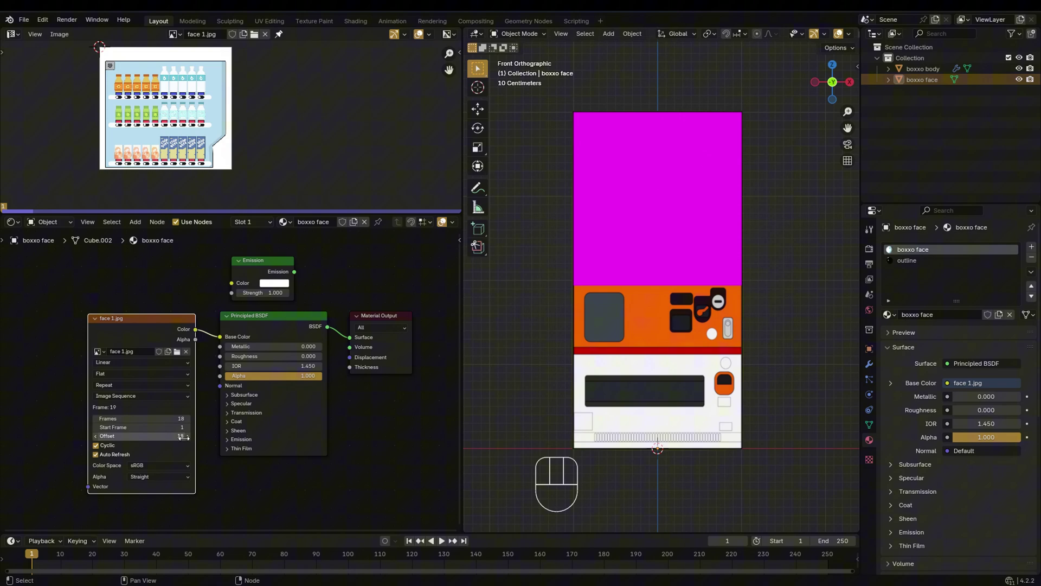
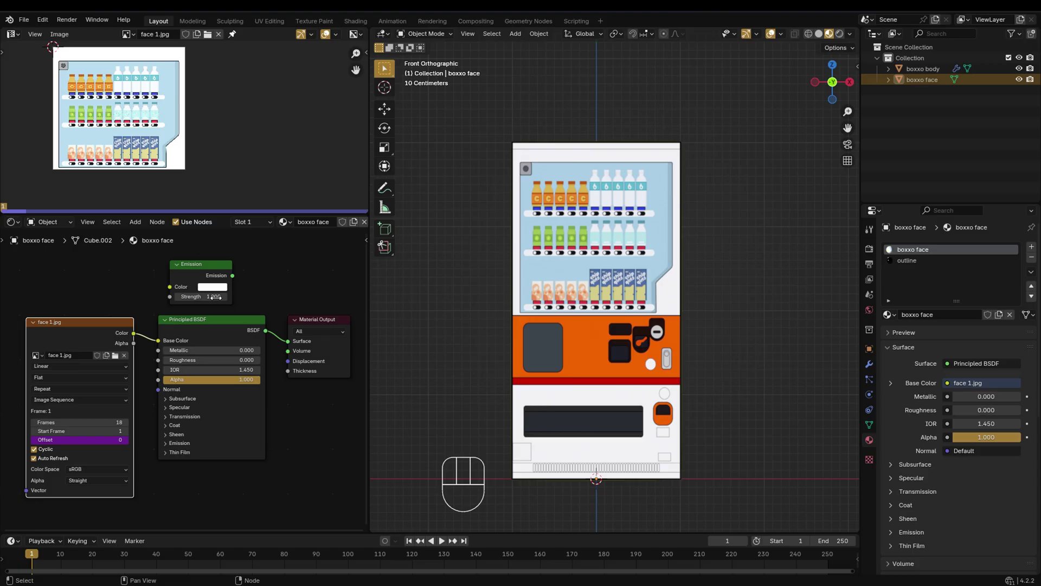
Switch the top-left area to the Drivers editor and inspect the Offset driver channel
{"action": "left_click_drag", "start_coordinate": [17, 38], "coordinate": [141, 102]}
{"action": "left_click", "coordinate": [921, 81]}
{"action": "left_click", "coordinate": [15, 74]}
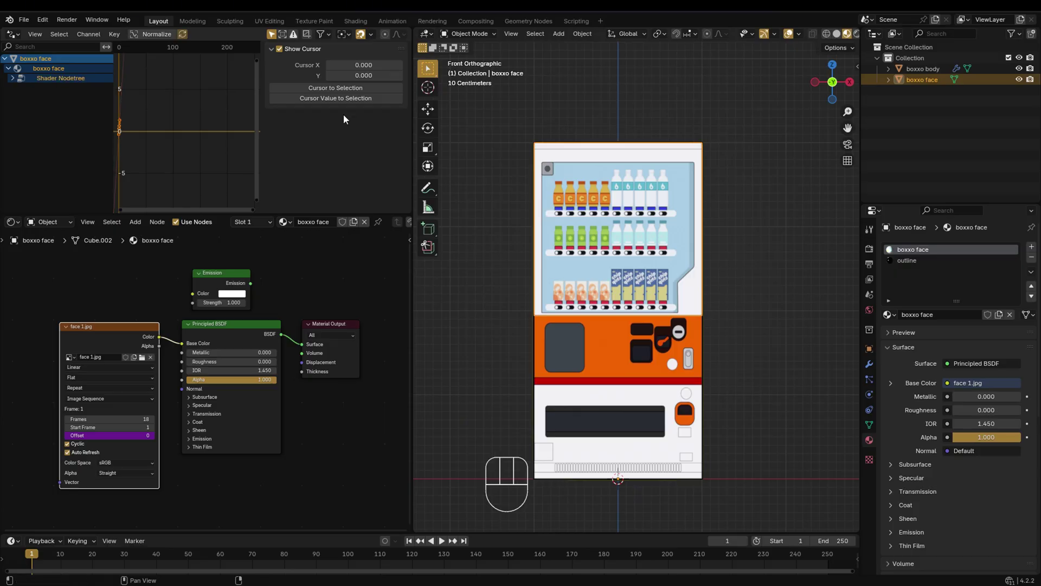
{"action": "left_click_drag", "start_coordinate": [16, 83], "coordinate": [57, 91]}
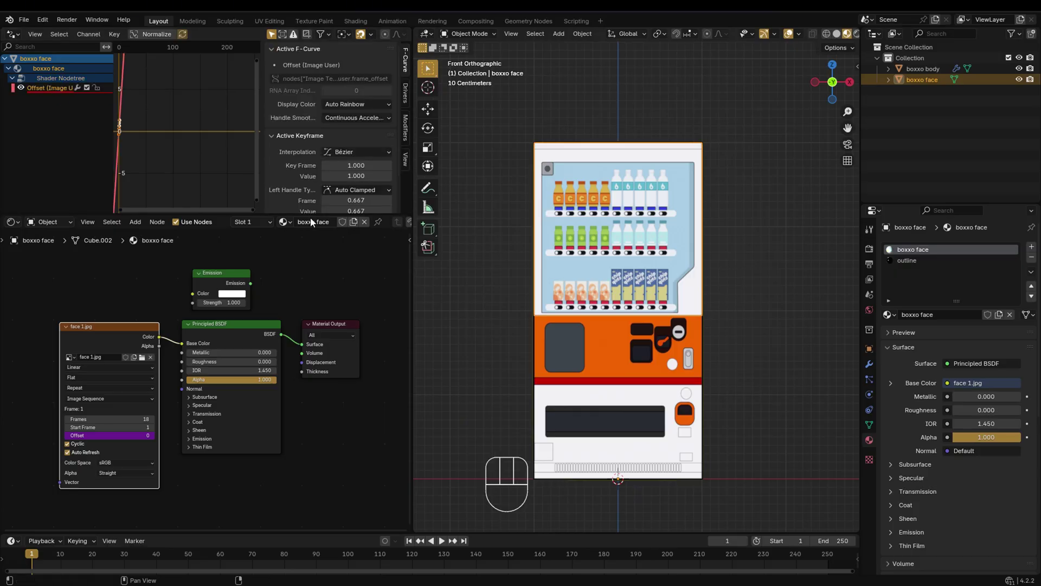
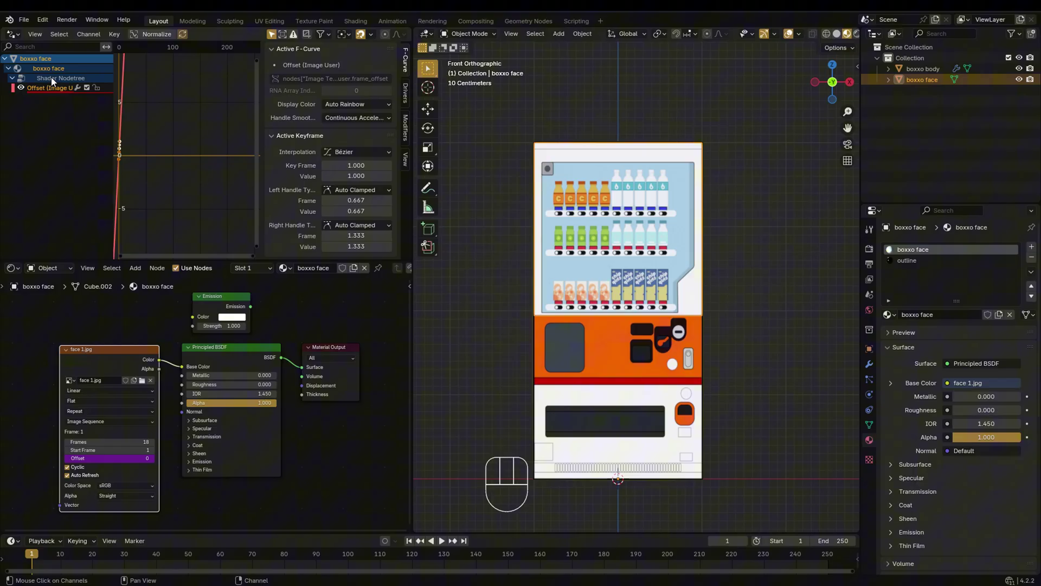
{"action": "left_click", "coordinate": [407, 158]}
Add an Armature object to the scene beside the vending machine
{"action": "left_click_drag", "start_coordinate": [412, 139], "coordinate": [579, 372]}
{"action": "key", "text": "t"}
{"action": "key", "text": "shift+a"}
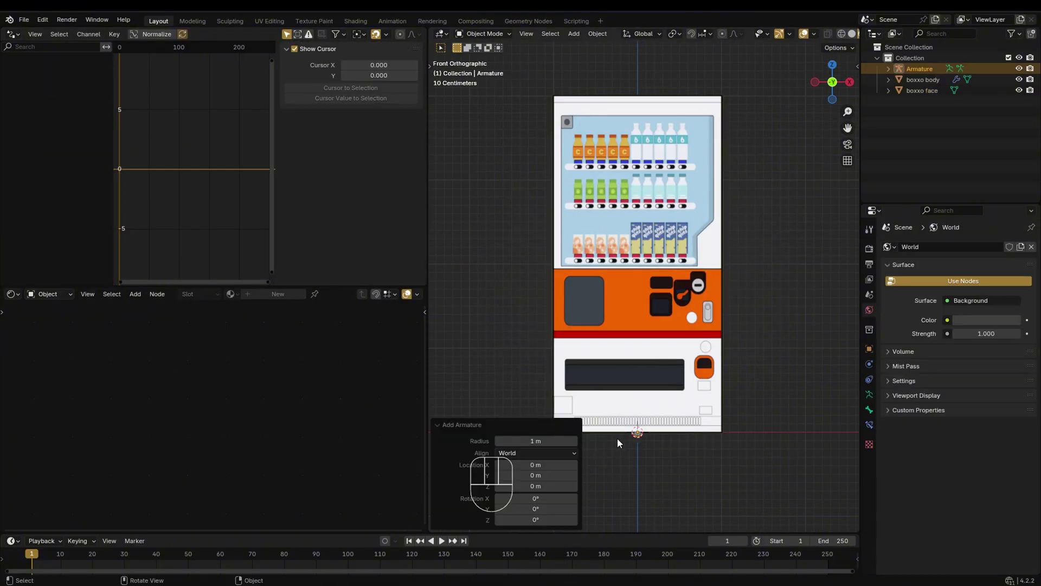
Move the new bone to lie horizontally beside the top of the vending machine
{"action": "key", "text": "g"}
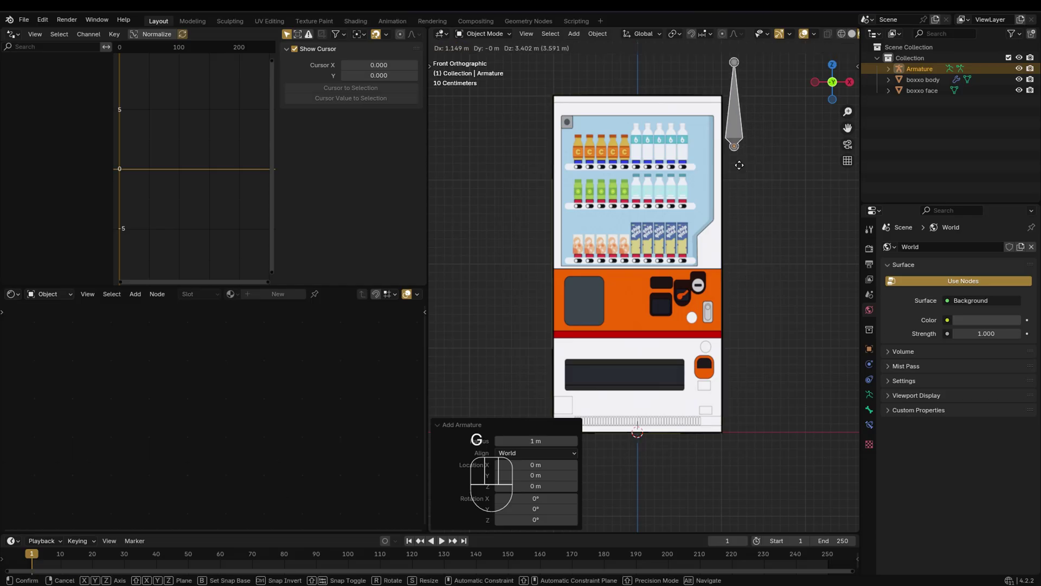
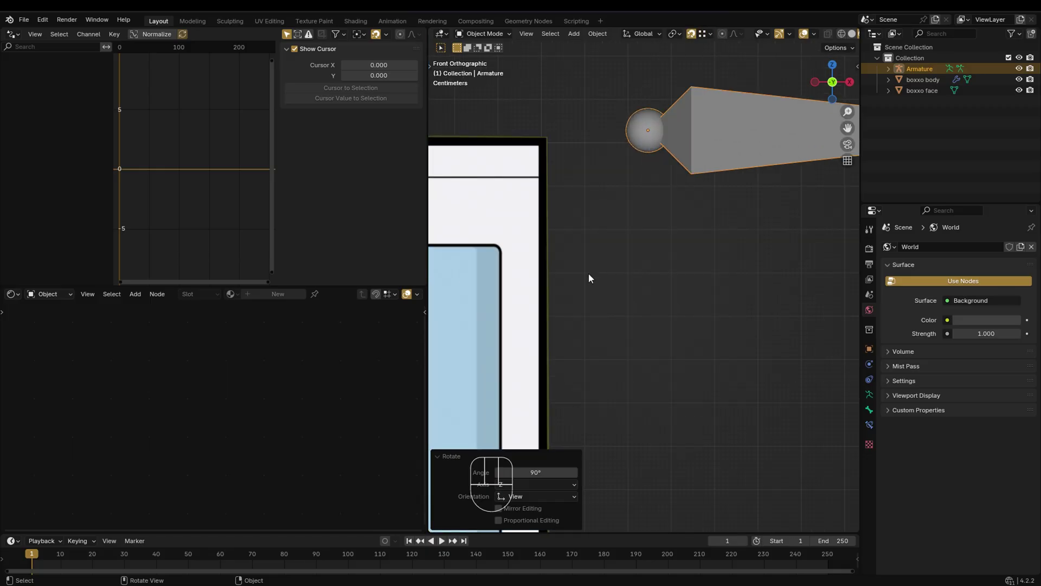
{"action": "key", "text": "g"}
{"action": "left_click", "coordinate": [551, 154]}
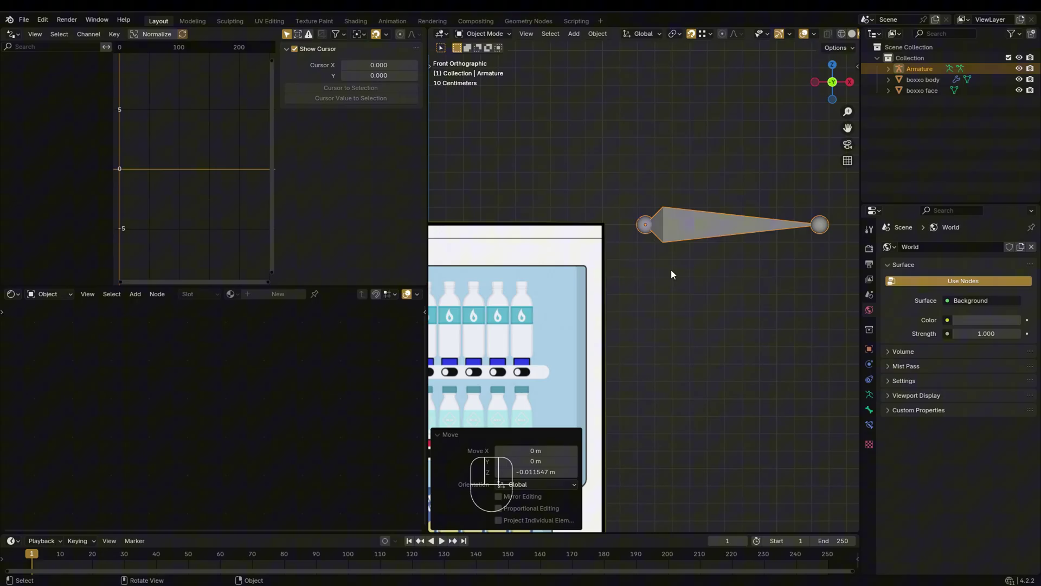
{"action": "middle_click", "coordinate": [634, 264]}
{"action": "left_click_drag", "start_coordinate": [652, 239], "coordinate": [678, 223]}
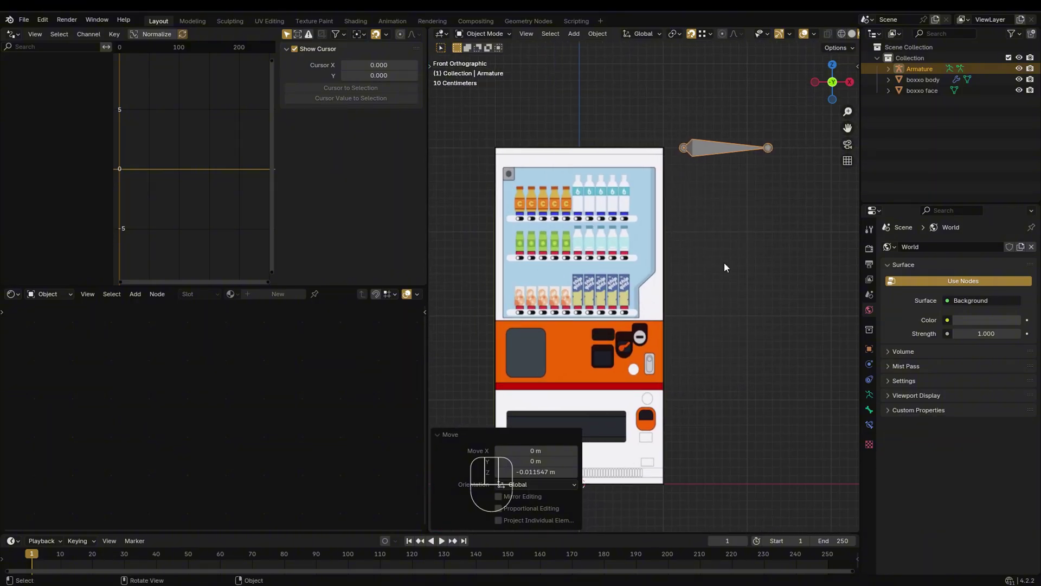
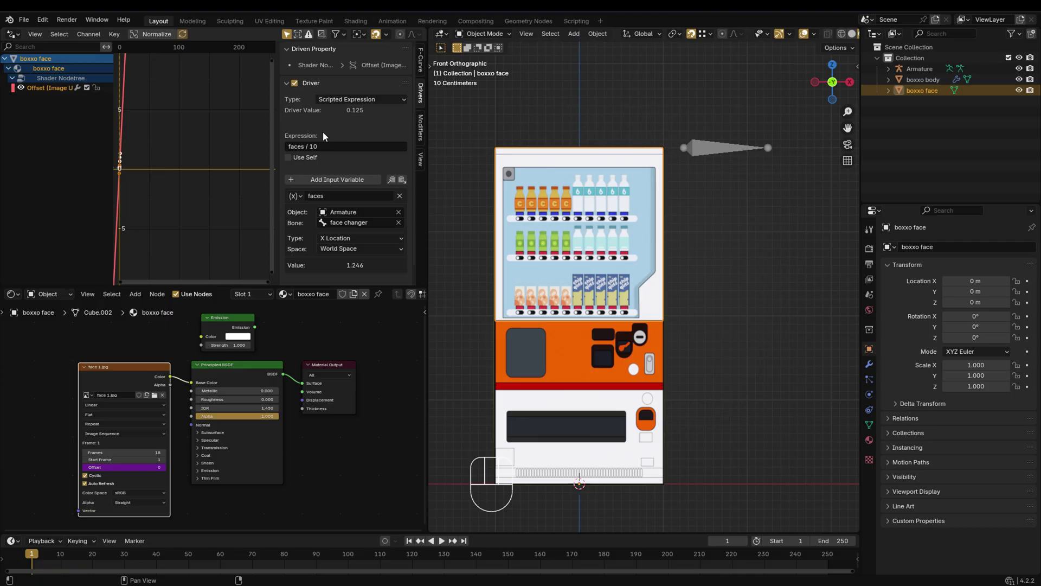
Select the armature and show the face changer bone's location, rotation and scale values
{"action": "left_click", "coordinate": [718, 162]}
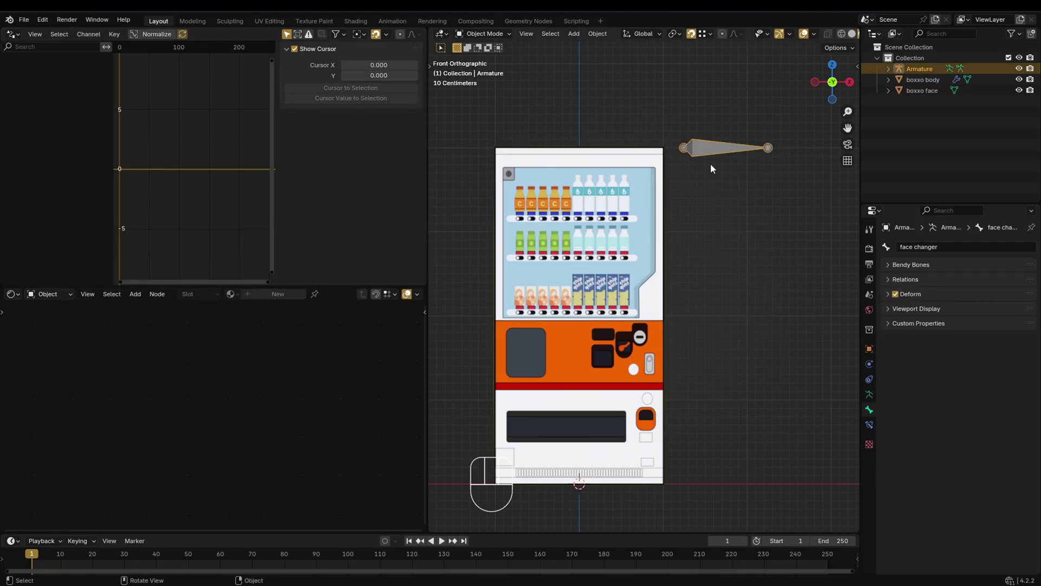
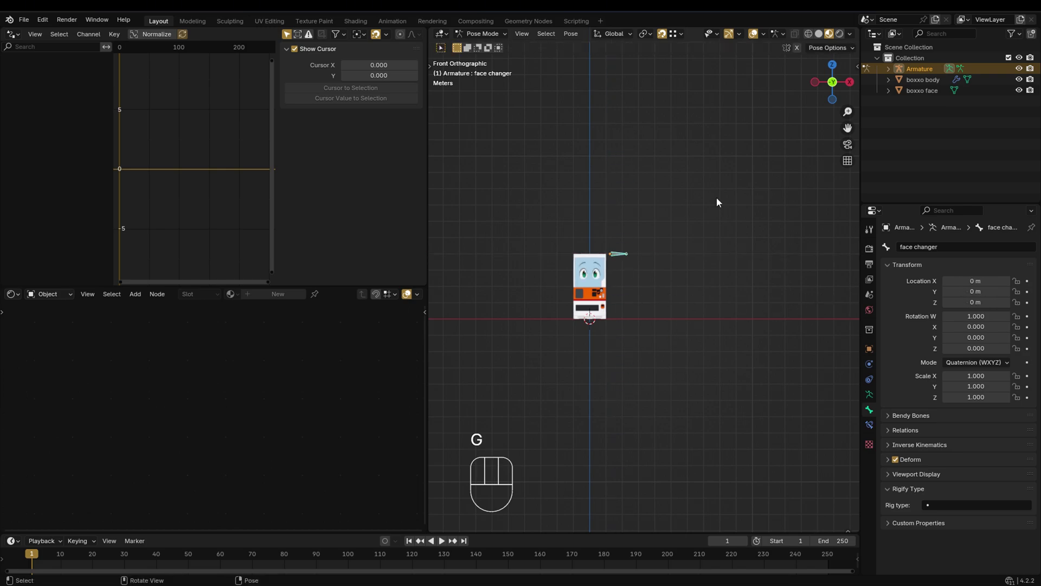
{"action": "left_click", "coordinate": [931, 98]}
{"action": "key", "text": "q"}
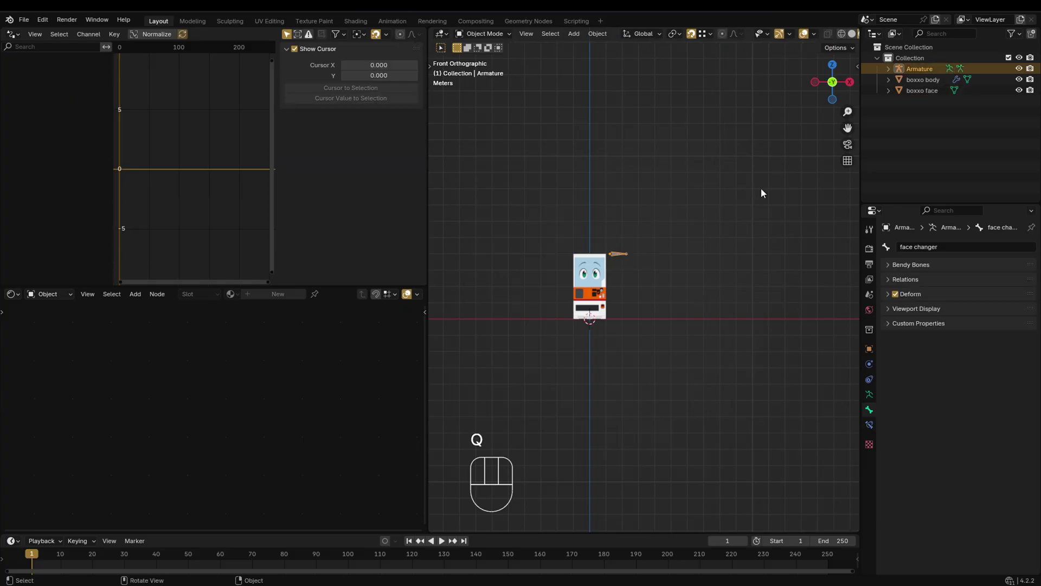
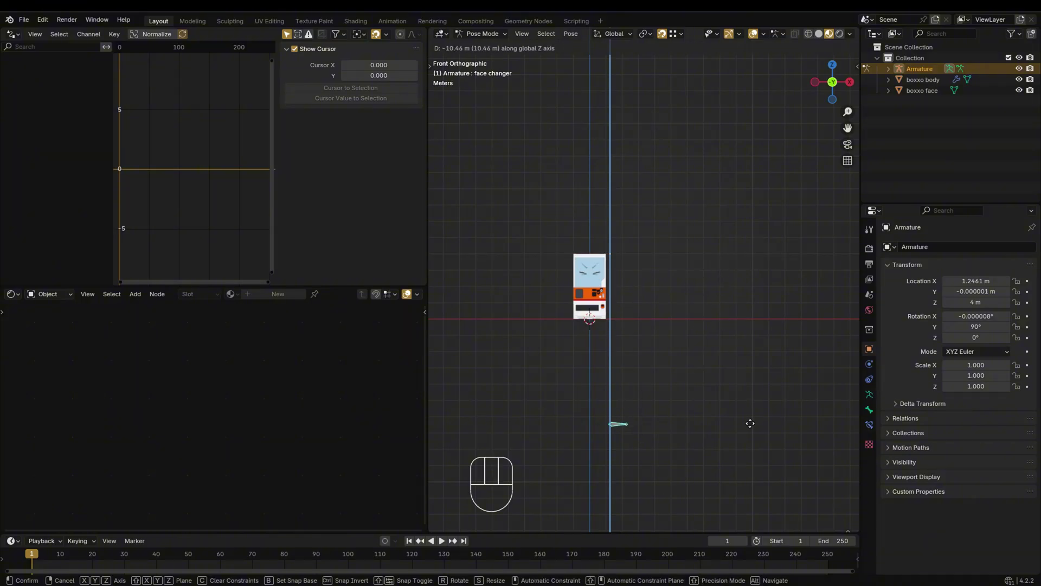
{"action": "key", "text": "n"}
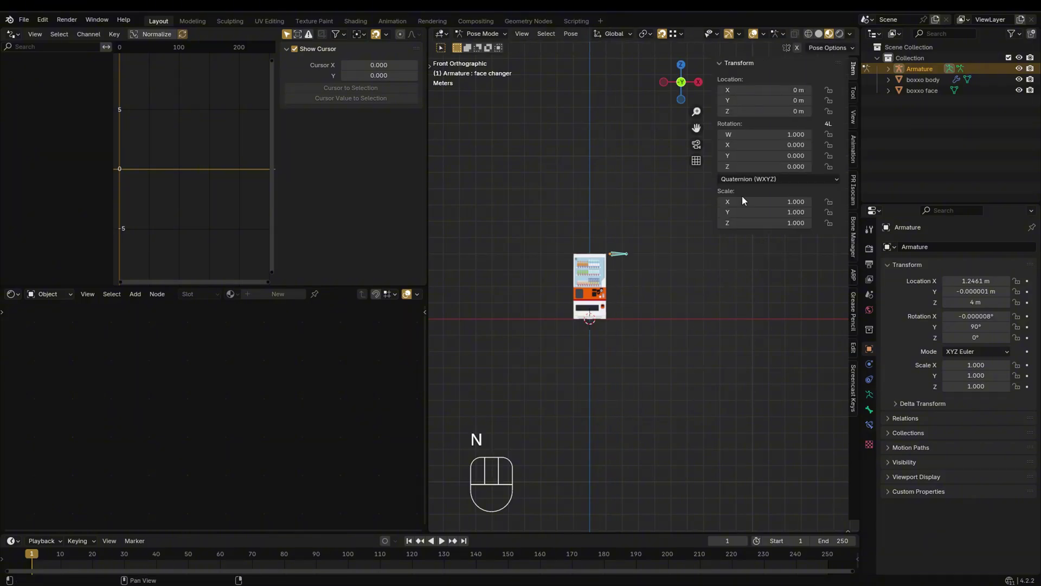
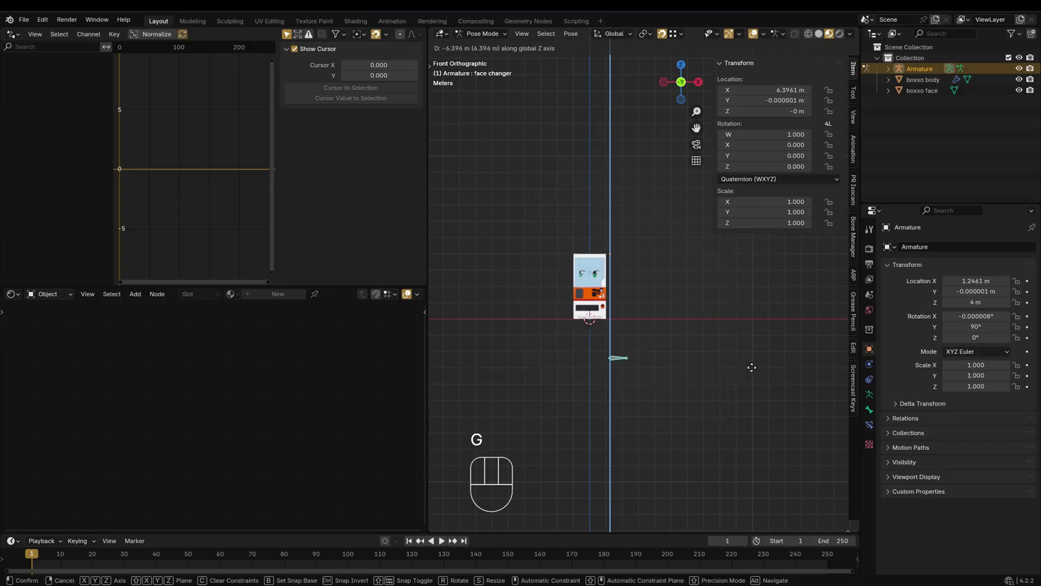
Lock the bone's Y and Z location, test sliding it to swap faces, and return to Object Mode
{"action": "left_click", "coordinate": [837, 115]}
{"action": "key", "text": "g"}
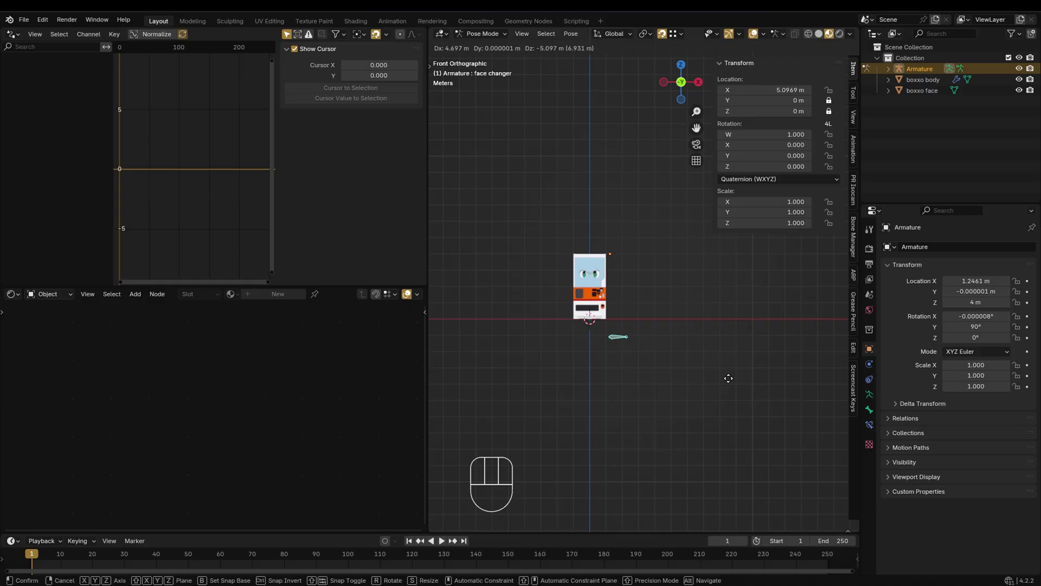
{"action": "key", "text": "q"}
{"action": "key", "text": "shift+s"}
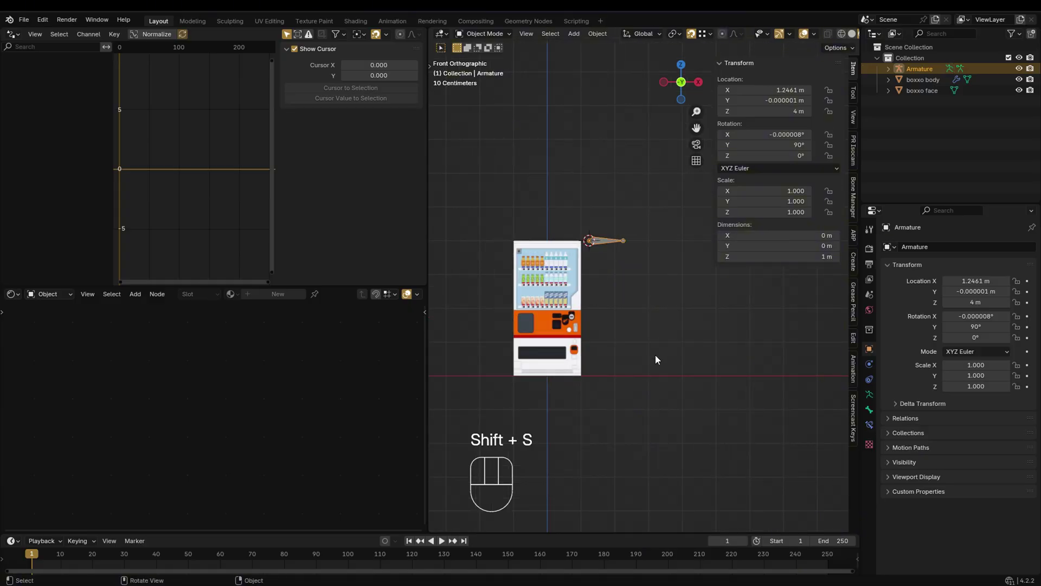
Add the 'vertical row face' image strip beside the machine, apply its scale and lock its location axes
{"action": "key", "text": "shift+a"}
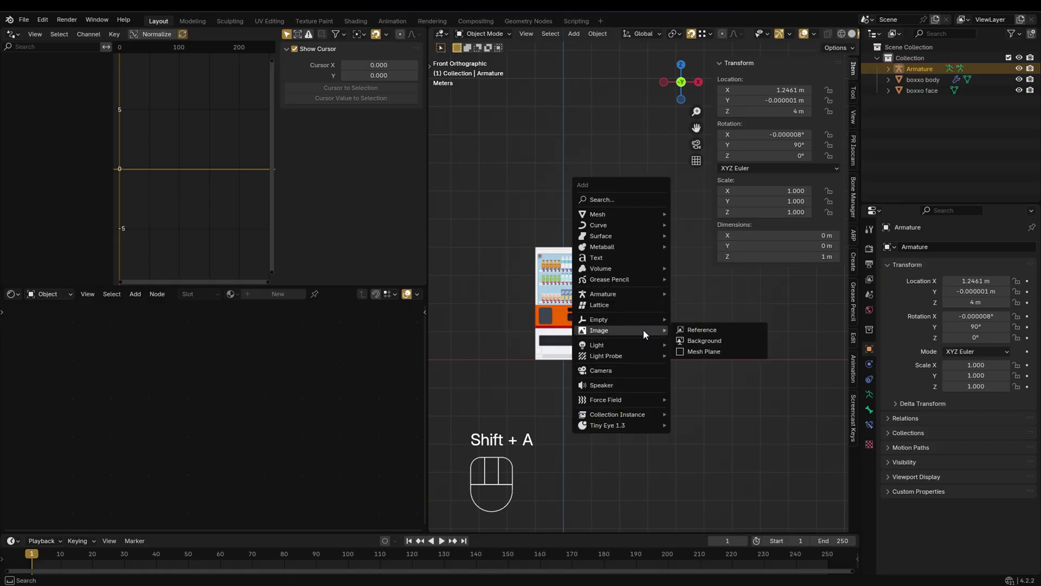
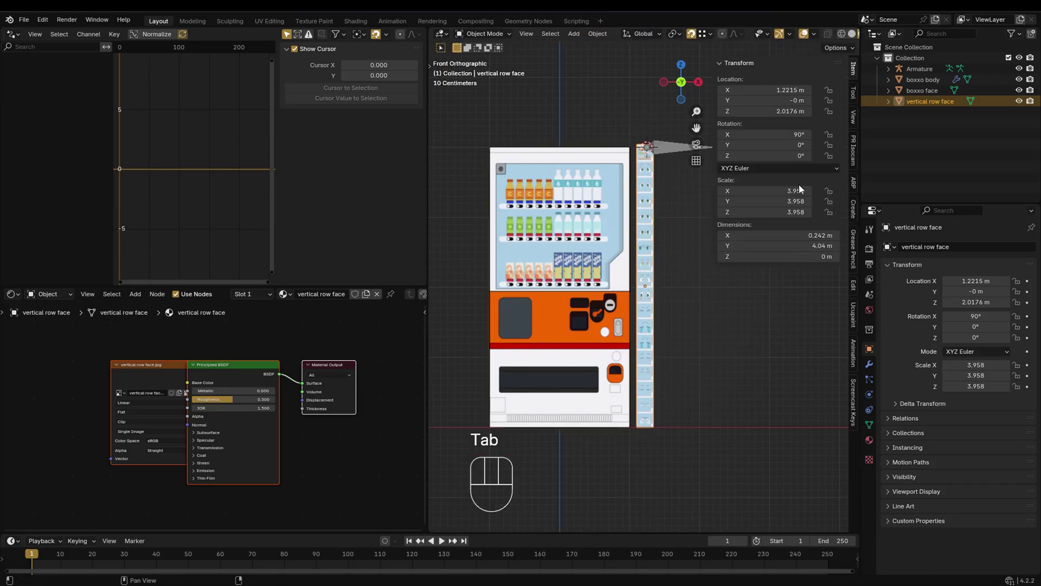
{"action": "key", "text": "ctrl+a"}
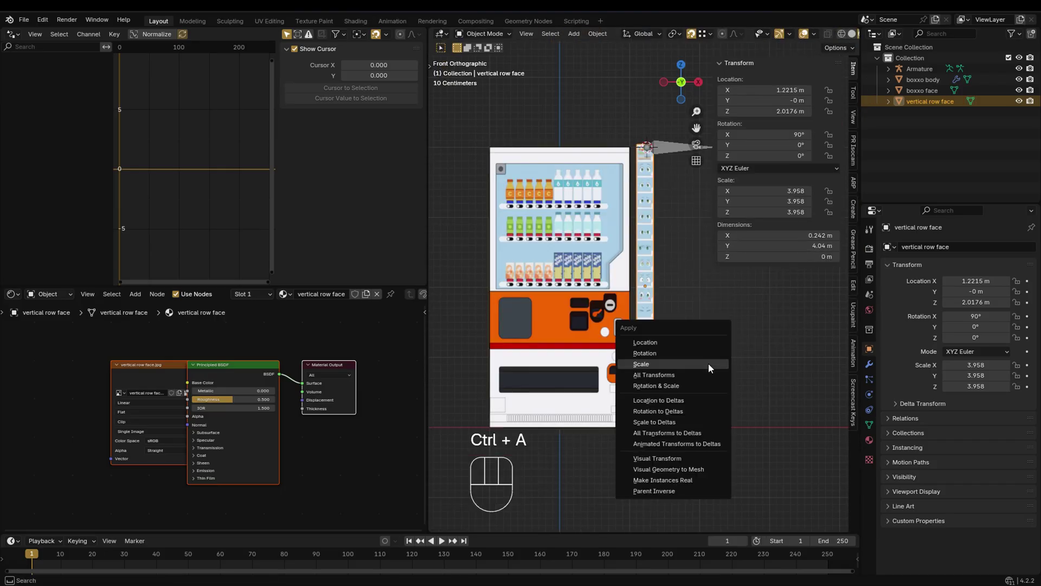
{"action": "left_click", "coordinate": [835, 102]}
{"action": "left_click_drag", "start_coordinate": [830, 136], "coordinate": [835, 164]}
{"action": "left_click", "coordinate": [829, 196]}
{"action": "middle_click", "coordinate": [673, 231]}
Select the armature and start sliding the face changer bone along the strip in Pose Mode
{"action": "left_click", "coordinate": [631, 187]}
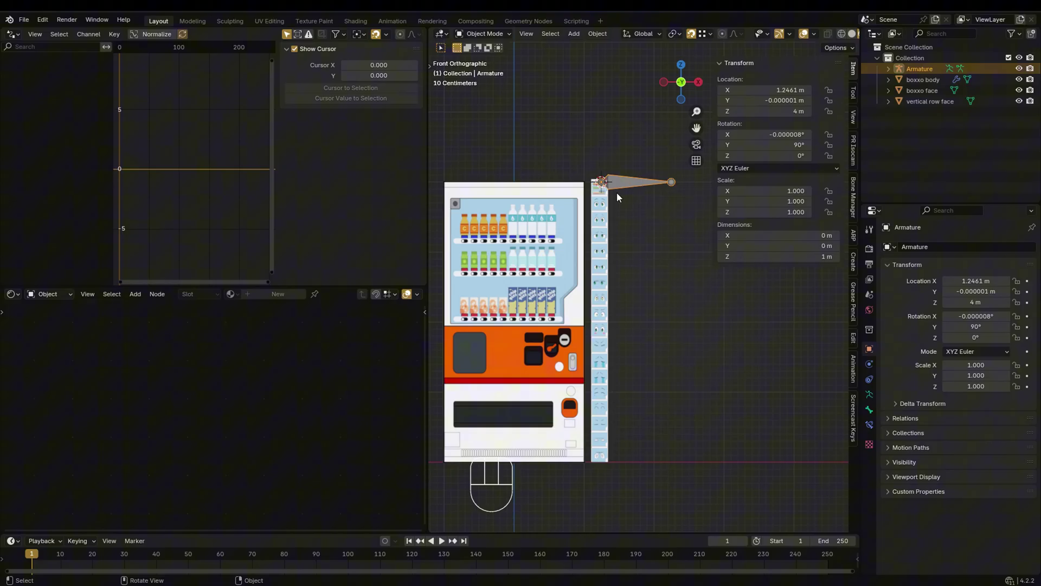
{"action": "key", "text": "q"}
{"action": "key", "text": "g"}
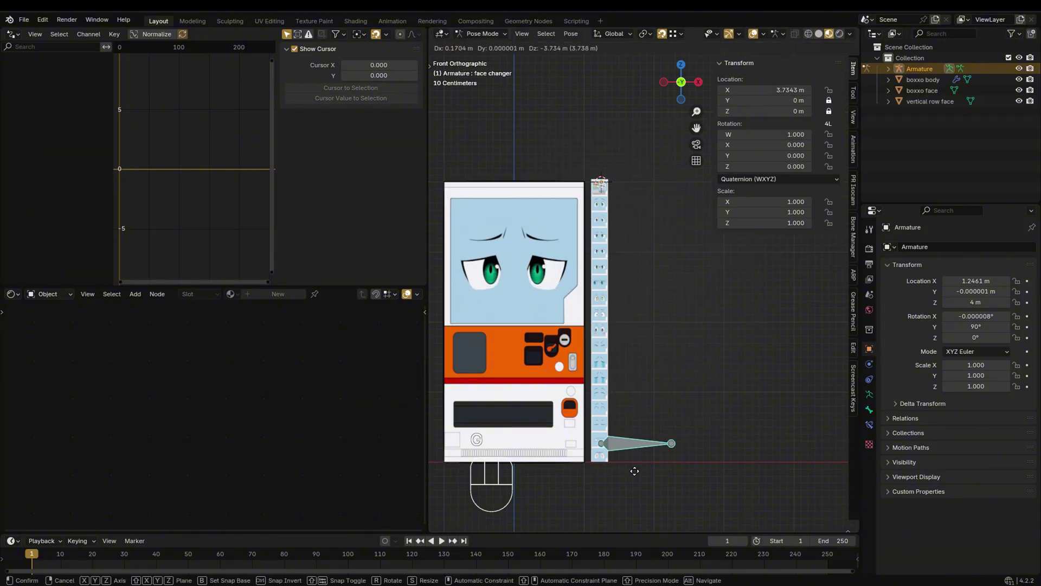
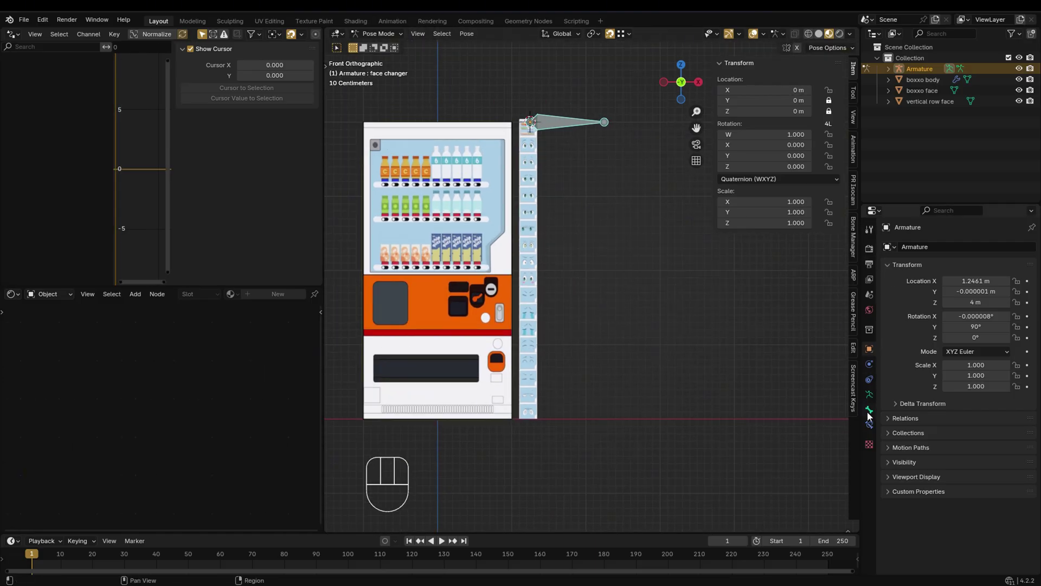
Give the face changer bone a Limit Location constraint with Min Z 0 m and Max Z 4 m
{"action": "left_click", "coordinate": [873, 414]}
{"action": "left_click_drag", "start_coordinate": [877, 428], "coordinate": [819, 340]}
{"action": "left_click_drag", "start_coordinate": [951, 309], "coordinate": [950, 351]}
{"action": "left_click", "coordinate": [953, 365]}
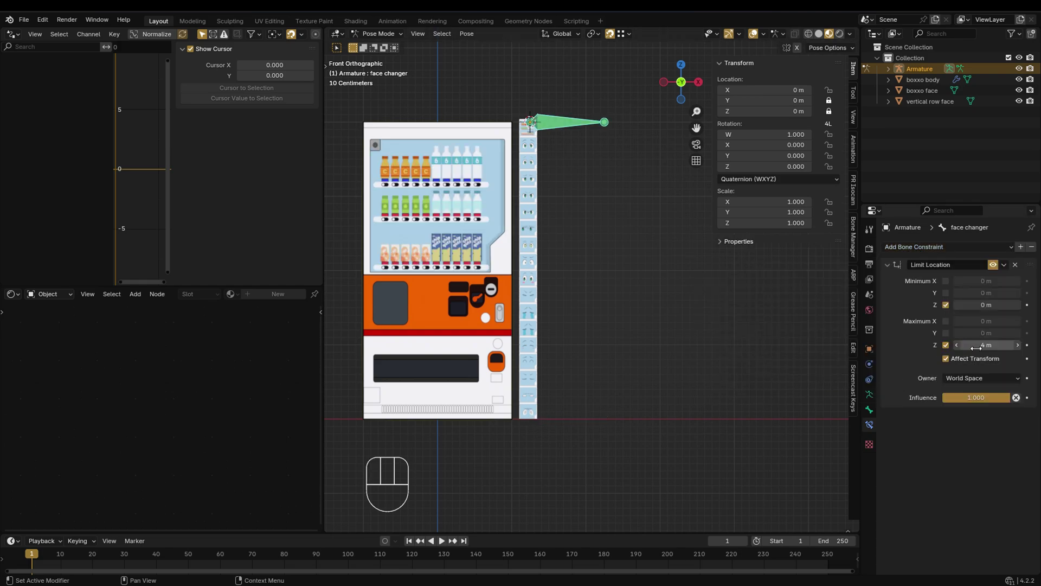
{"action": "key", "text": "g"}
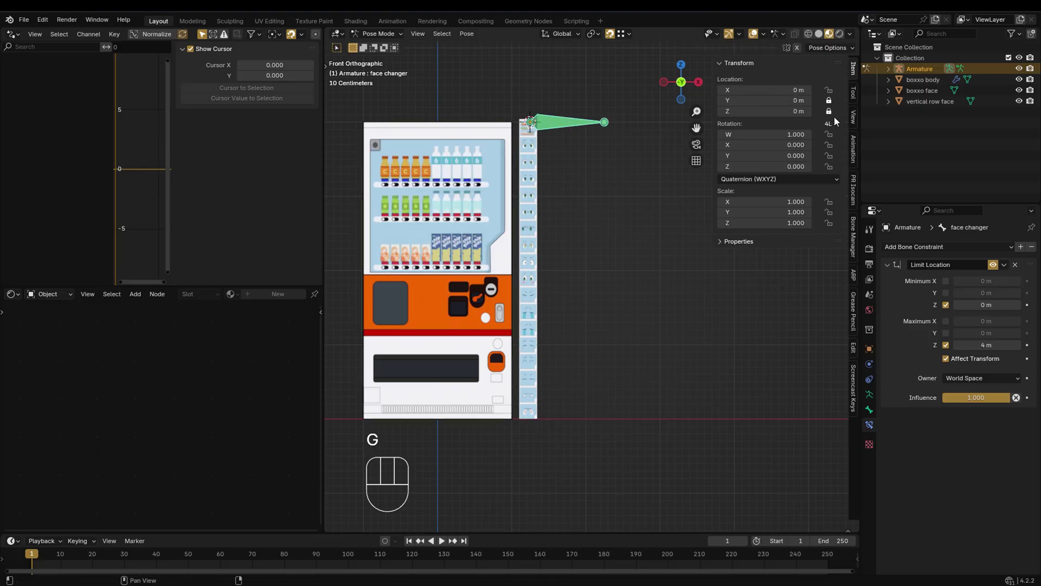
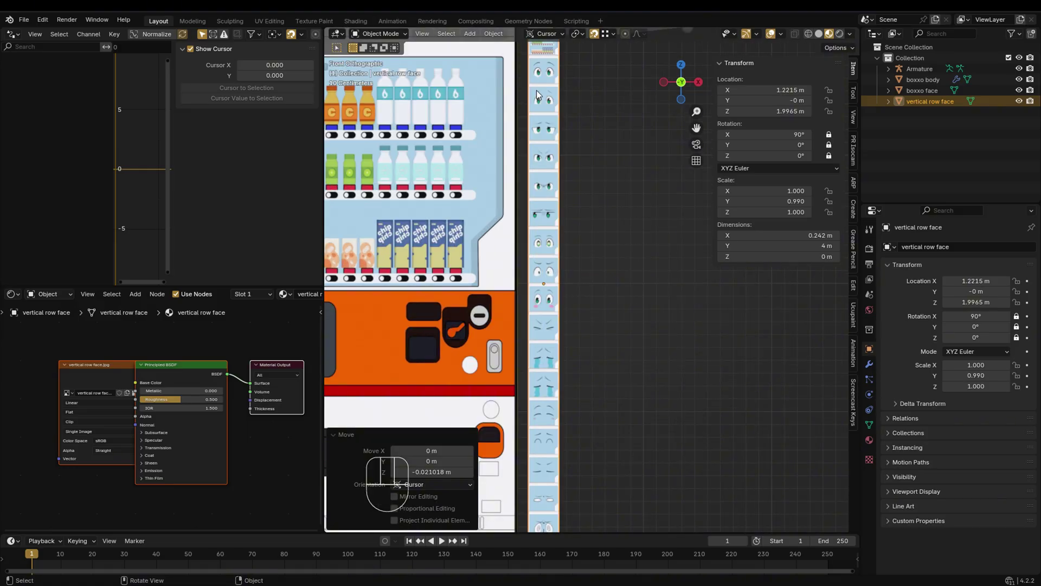
Zoom in on the 4 m vertical row face strip to inspect the faces up close
{"action": "middle_click", "coordinate": [546, 112]}
{"action": "middle_click", "coordinate": [566, 380]}
{"action": "left_click", "coordinate": [829, 114]}
{"action": "left_click_drag", "start_coordinate": [574, 396], "coordinate": [575, 315]}
{"action": "middle_click", "coordinate": [570, 432]}
{"action": "middle_click", "coordinate": [553, 307]}
{"action": "middle_click", "coordinate": [413, 312]}
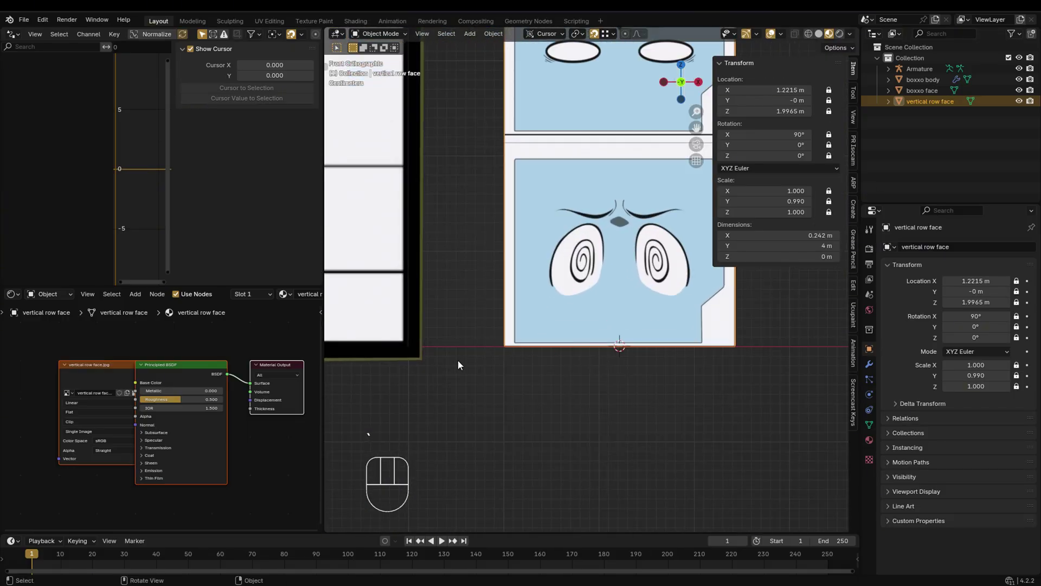
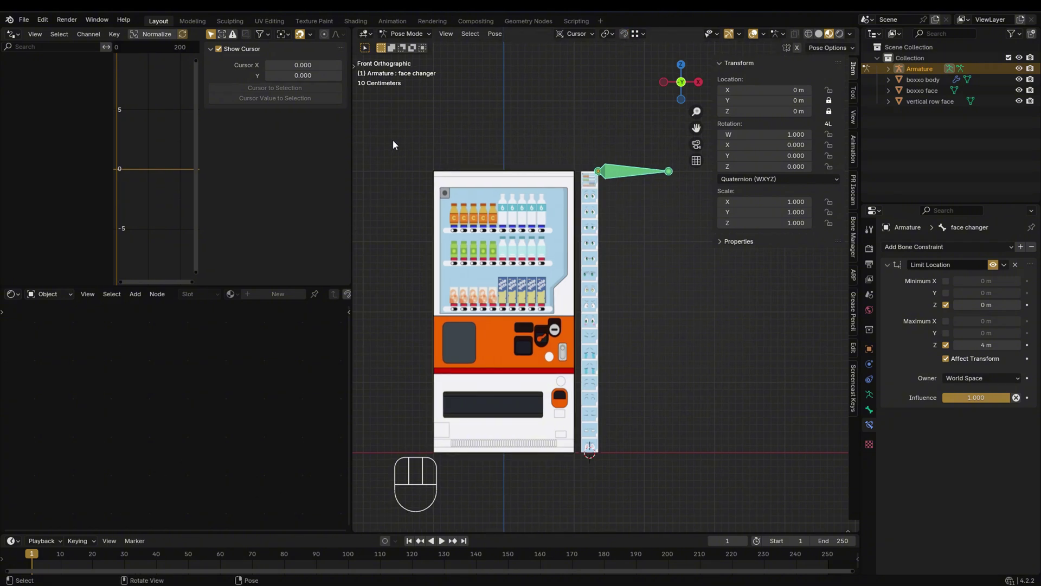
Slide the face changer bone along the strip until the next face shows, reading a 0.2222 m step
{"action": "left_click_drag", "start_coordinate": [544, 168], "coordinate": [561, 262]}
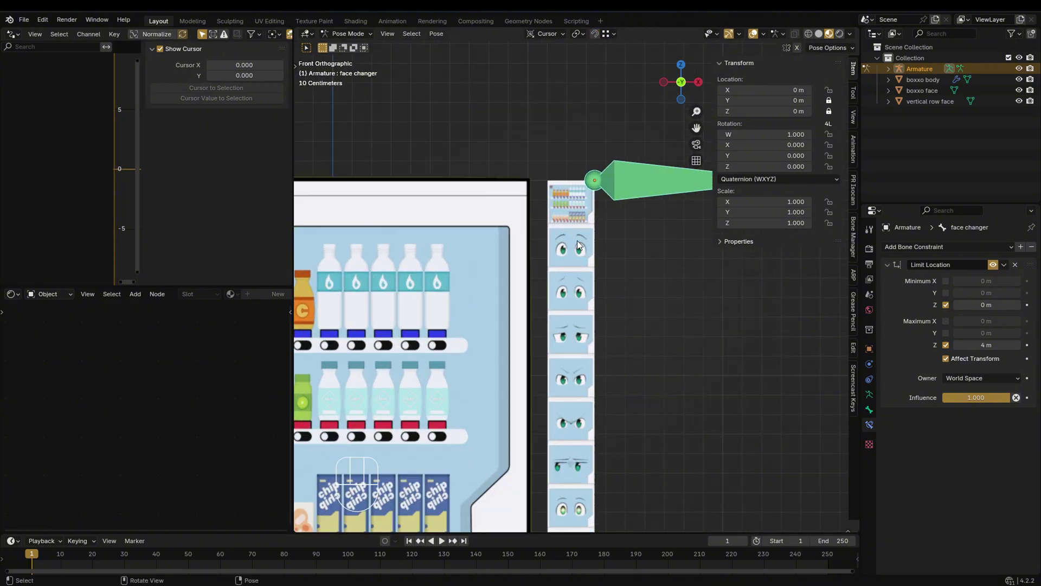
{"action": "middle_click", "coordinate": [577, 219]}
{"action": "left_click_drag", "start_coordinate": [569, 166], "coordinate": [522, 284]}
{"action": "key", "text": "g"}
{"action": "left_click_drag", "start_coordinate": [513, 265], "coordinate": [590, 238]}
{"action": "key", "text": "g"}
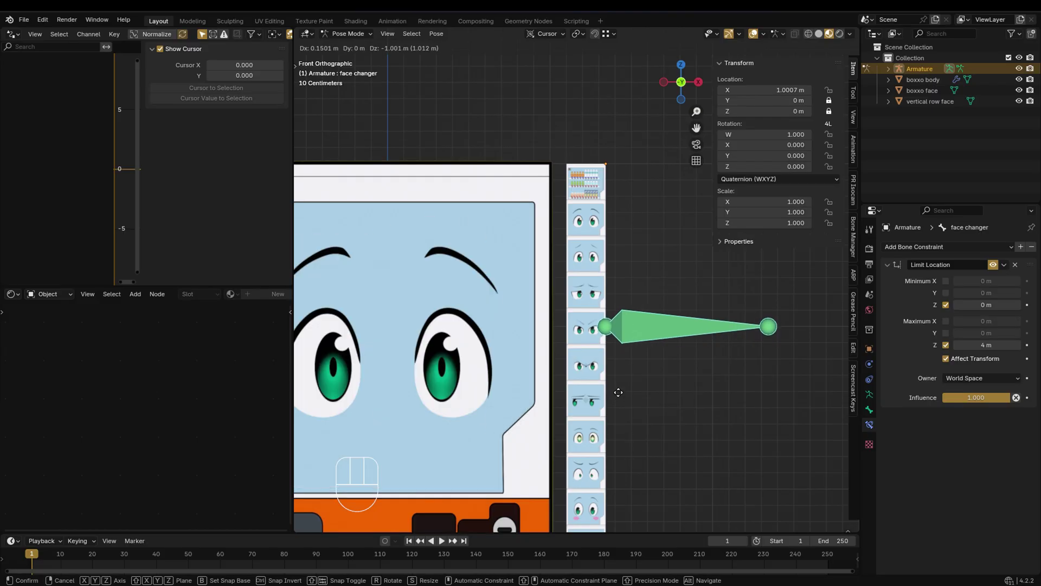
{"action": "left_click_drag", "start_coordinate": [567, 172], "coordinate": [522, 237]}
{"action": "left_click_drag", "start_coordinate": [507, 182], "coordinate": [582, 204]}
{"action": "key", "text": "g"}
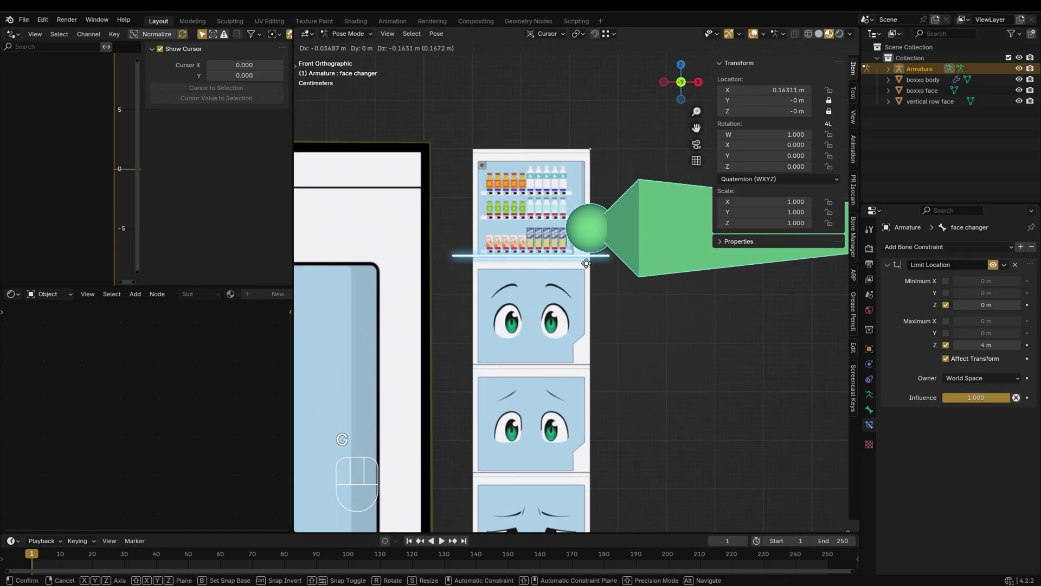
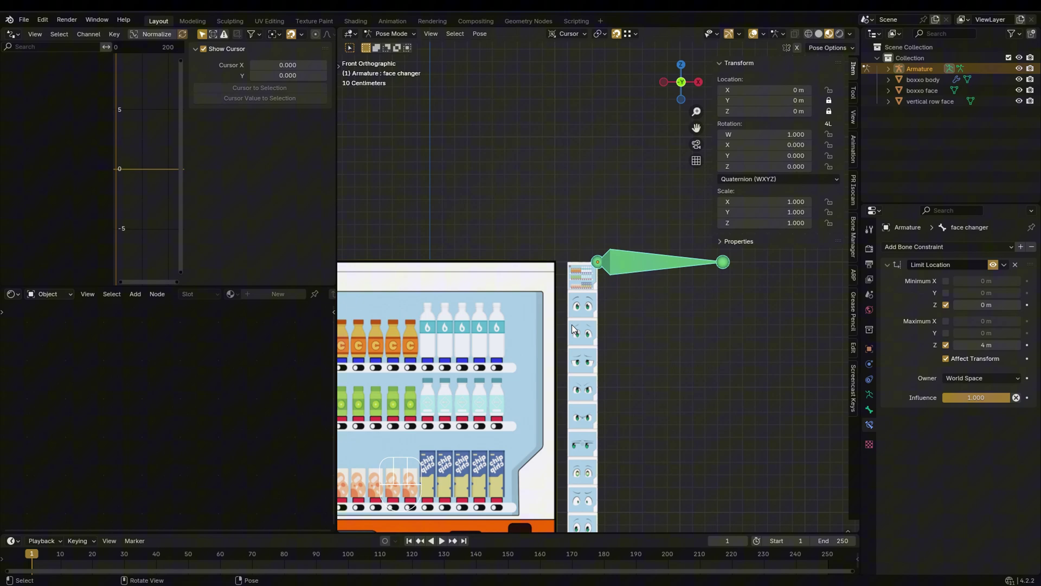
Slide the face changer bone along the face row to test the image switching
{"action": "key", "text": "q"}
{"action": "left_click_drag", "start_coordinate": [595, 296], "coordinate": [622, 269]}
{"action": "left_click", "coordinate": [927, 96]}
{"action": "left_click_drag", "start_coordinate": [233, 150], "coordinate": [232, 151]}
{"action": "key", "text": "KP_2"}
Select the vertical row face strip and move the bone further to check each face step
{"action": "left_click", "coordinate": [668, 212]}
{"action": "left_click_drag", "start_coordinate": [605, 269], "coordinate": [580, 247]}
{"action": "key", "text": "q"}
{"action": "key", "text": "g"}
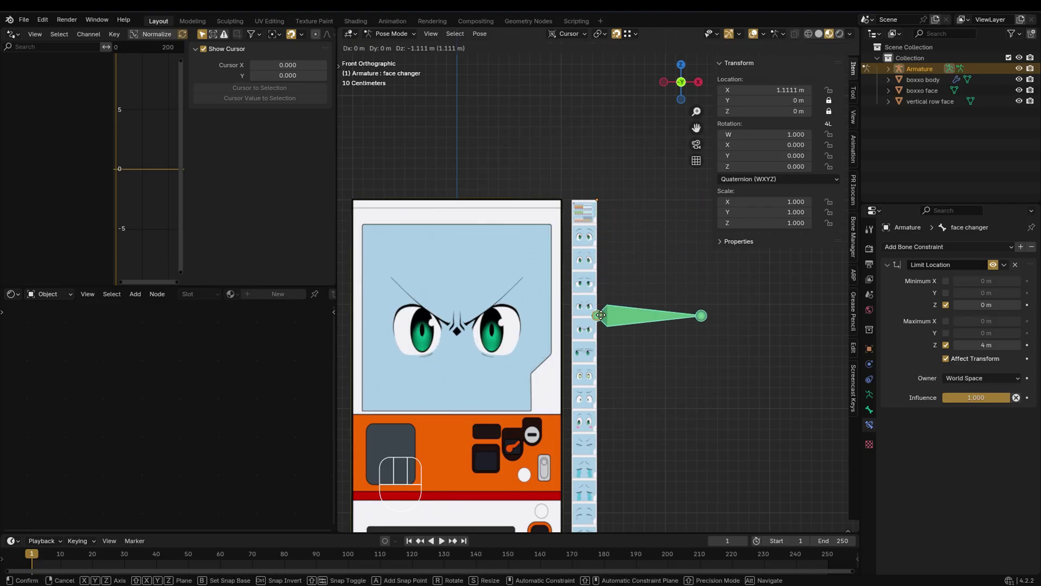
{"action": "key", "text": "g"}
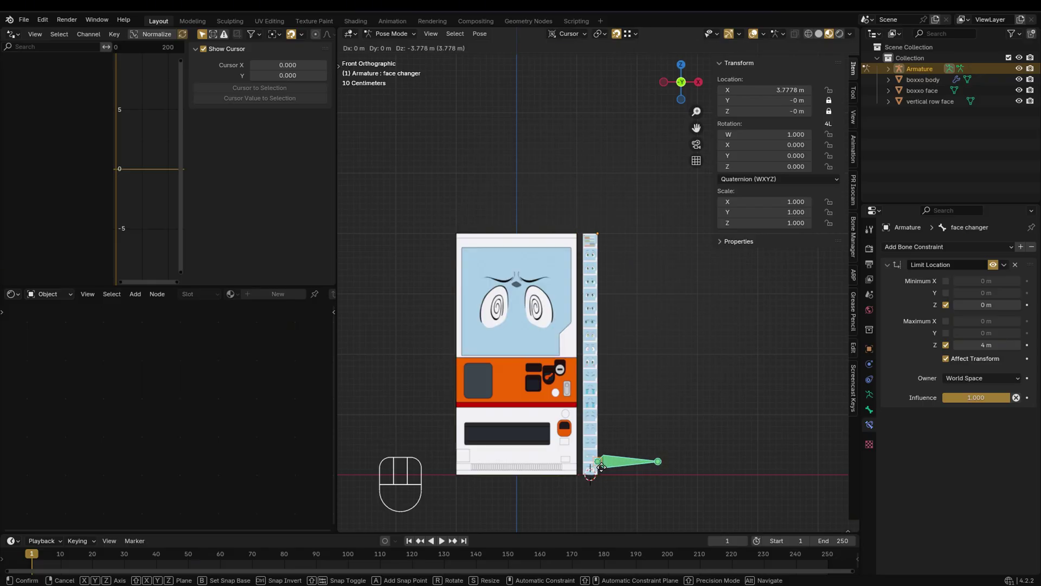
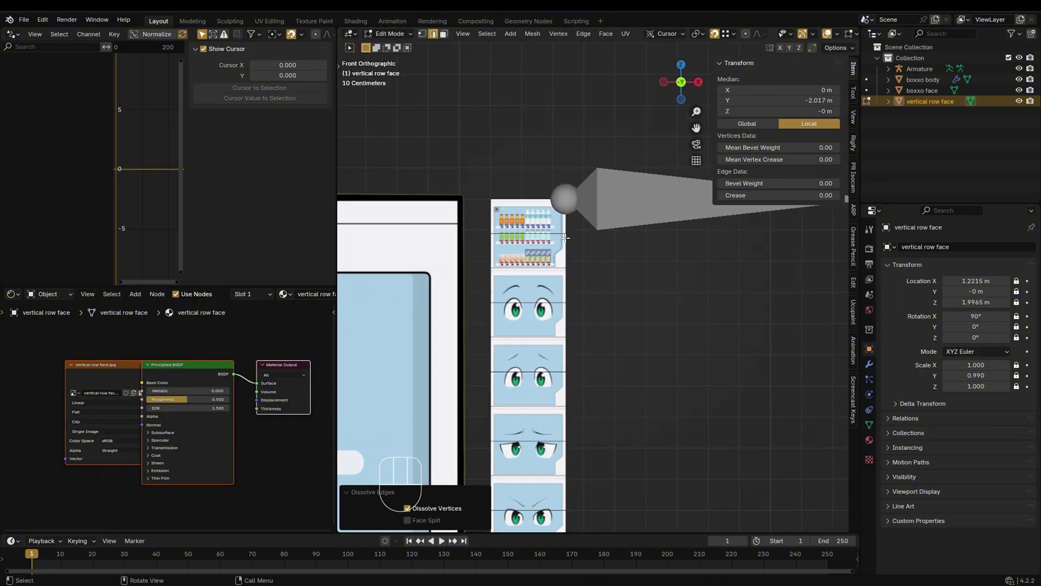
Leave edit mode on the face row strip and add a Plane mesh for the bone shape
{"action": "key", "text": "Tab"}
{"action": "left_click_drag", "start_coordinate": [570, 203], "coordinate": [586, 213]}
{"action": "key", "text": "Tab"}
{"action": "key", "text": "Tab"}
{"action": "key", "text": "g"}
Select the armature and start assigning the Plane as the face changer bone's custom shape
{"action": "left_click", "coordinate": [566, 239]}
{"action": "middle_click", "coordinate": [596, 346]}
{"action": "key", "text": "q"}
{"action": "key", "text": "g"}
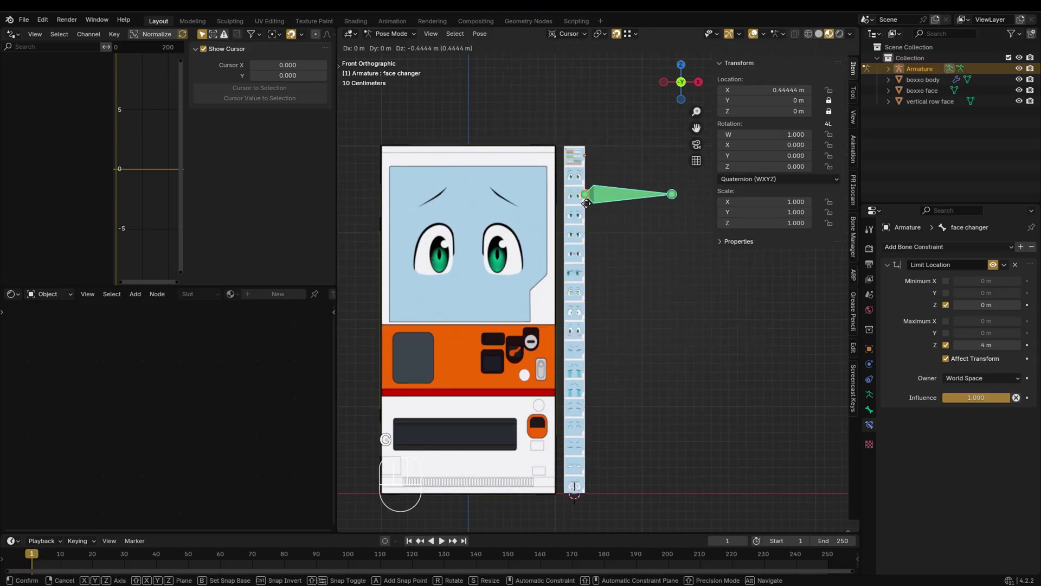
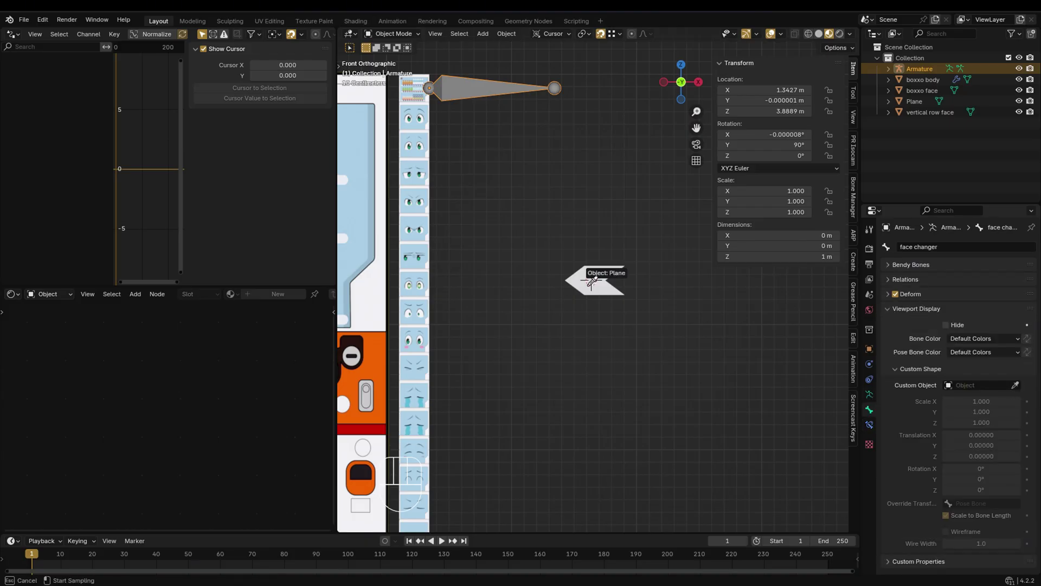
Set the bone's Custom Object to Plane and edit the Plane into an arrow shape
{"action": "left_click_drag", "start_coordinate": [496, 147], "coordinate": [423, 128]}
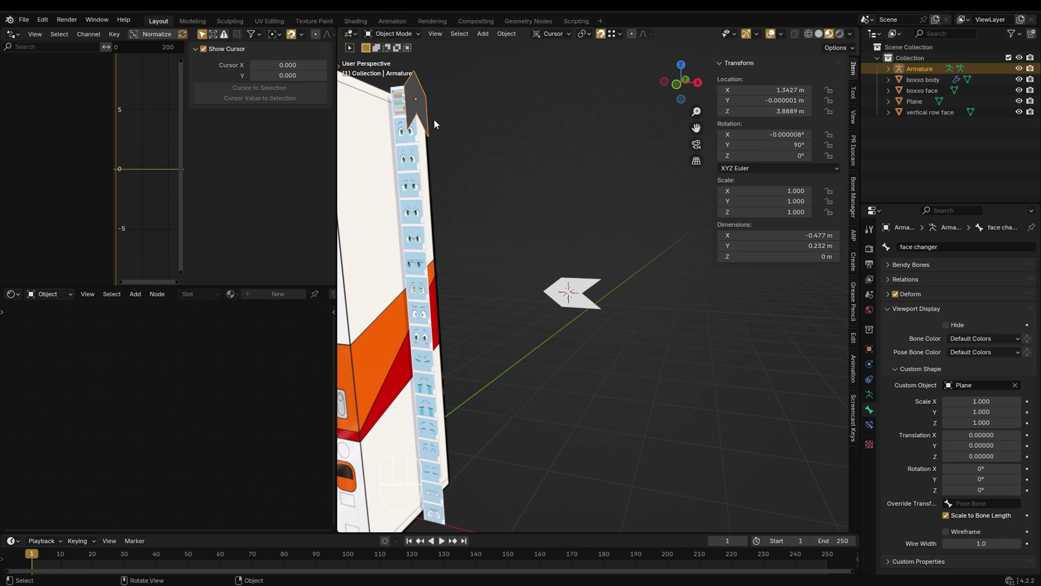
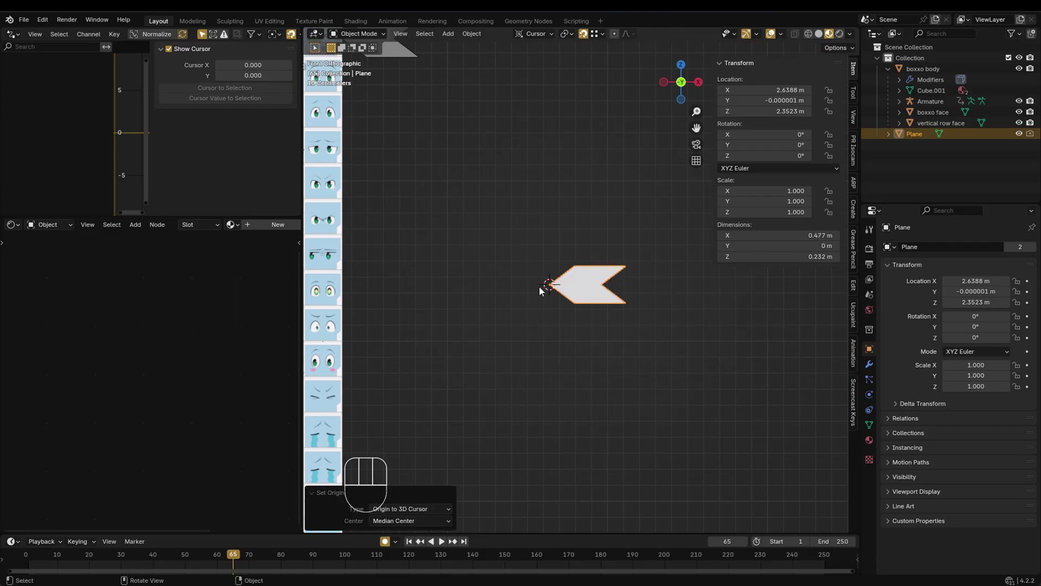
{"action": "key", "text": "Tab"}
{"action": "middle_click", "coordinate": [508, 205]}
{"action": "middle_click", "coordinate": [545, 263]}
{"action": "left_click", "coordinate": [617, 275]}
{"action": "left_click", "coordinate": [654, 308]}
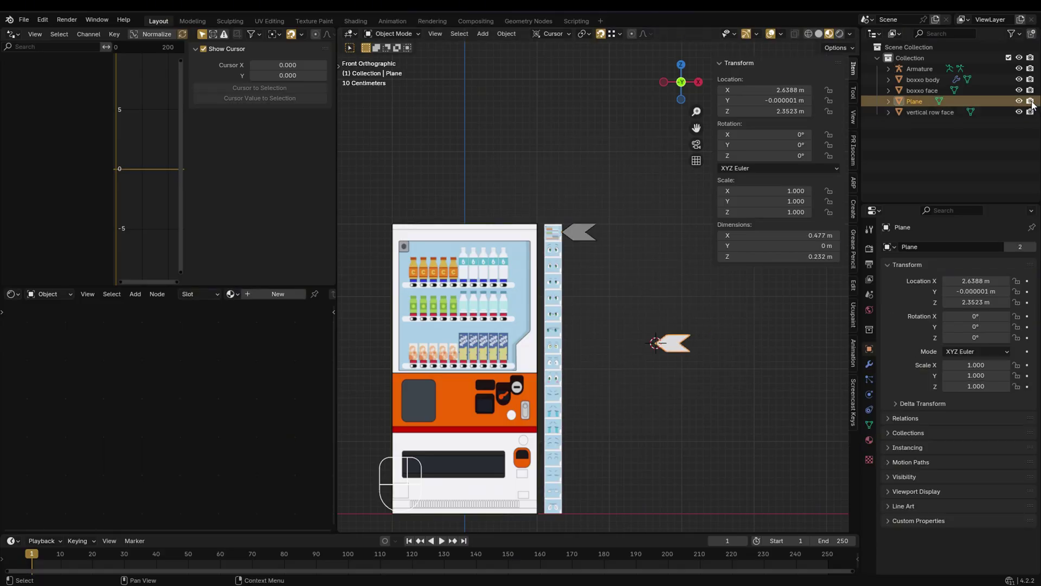
Hide the Plane in the Outliner and slide the custom-shaped bone to test the faces
{"action": "left_click_drag", "start_coordinate": [1029, 108], "coordinate": [1019, 101]}
{"action": "left_click", "coordinate": [1021, 102]}
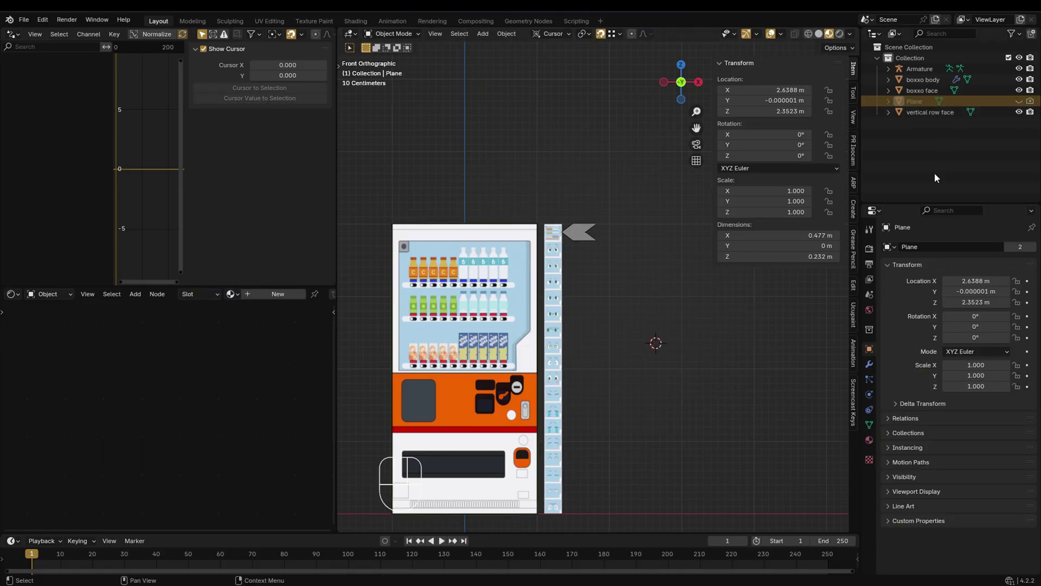
{"action": "key", "text": "h"}
{"action": "key", "text": "ctrl+z"}
{"action": "key", "text": "q"}
{"action": "left_click_drag", "start_coordinate": [604, 309], "coordinate": [623, 248]}
{"action": "key", "text": "g"}
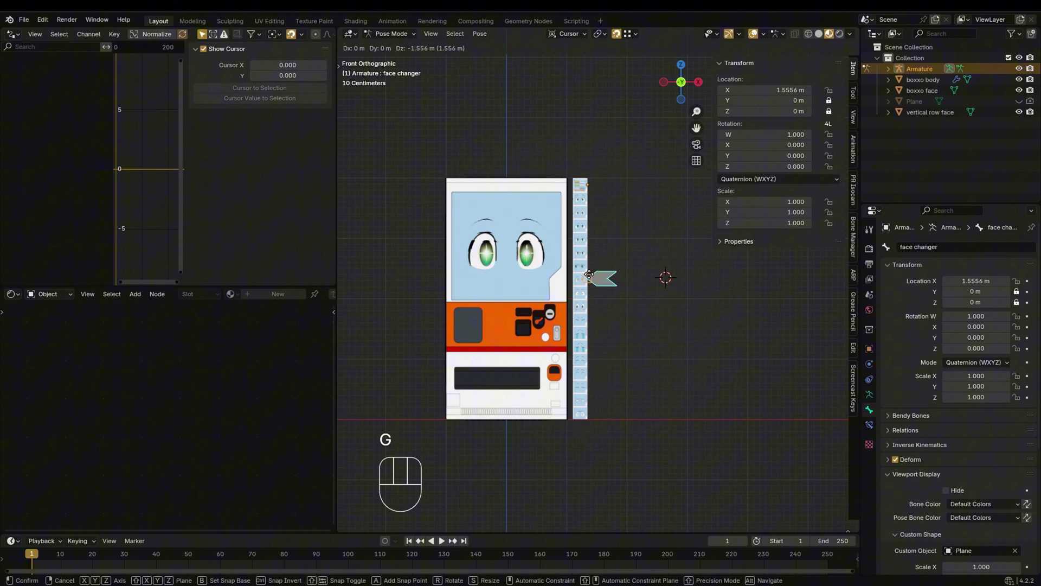
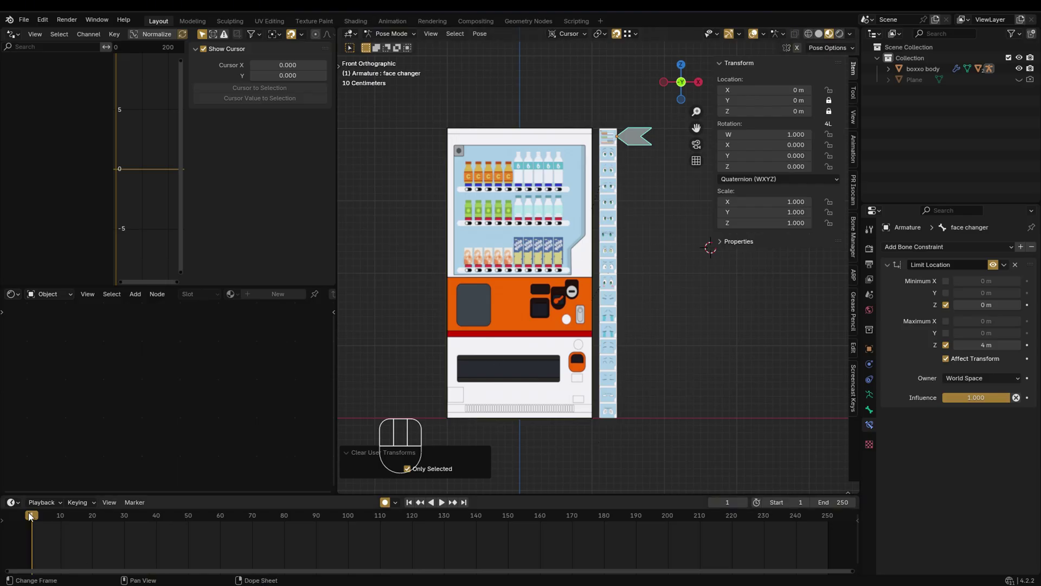
Keyframe the face changer bone's location and select the boxxo face object
{"action": "key", "text": "g"}
{"action": "left_click", "coordinate": [620, 224]}
{"action": "left_click", "coordinate": [64, 520]}
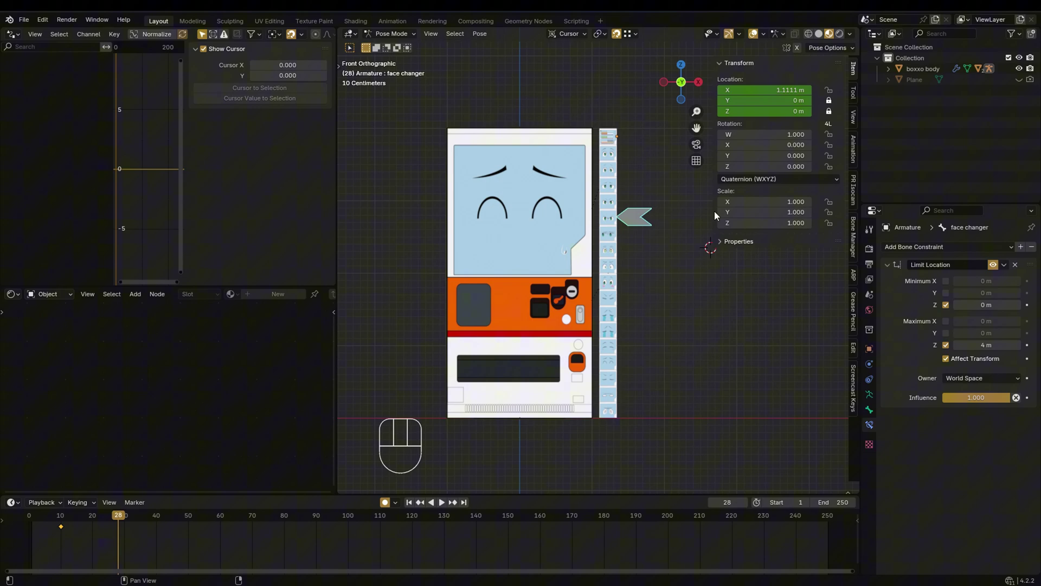
{"action": "key", "text": "q"}
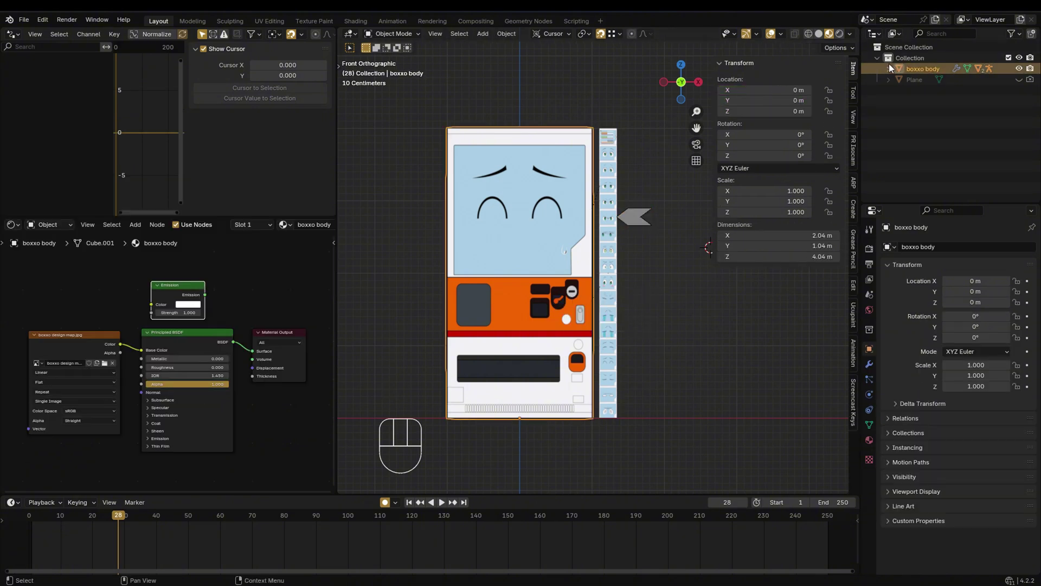
{"action": "left_click", "coordinate": [942, 127]}
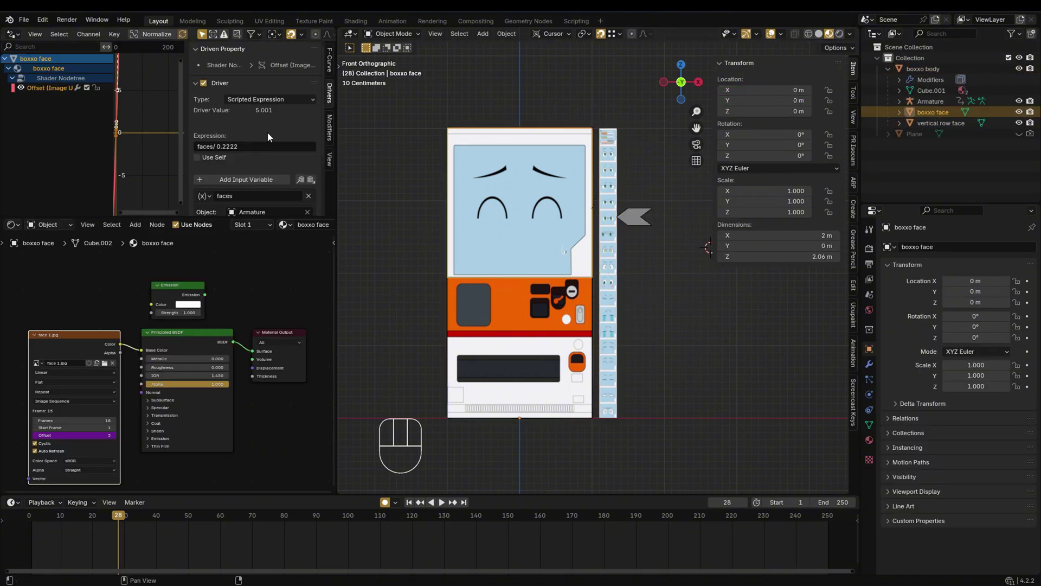
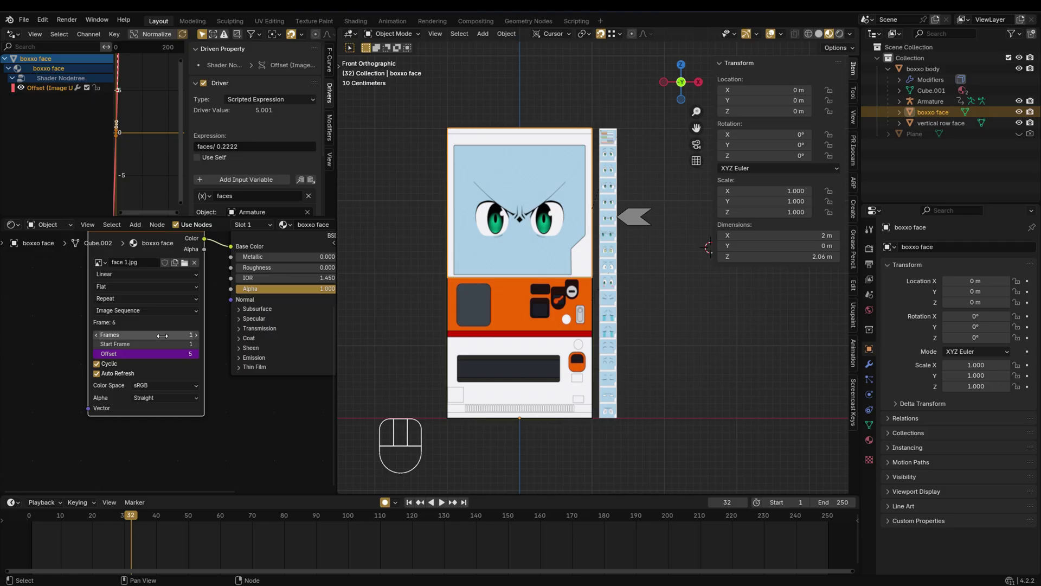
Set the Image Texture node's Frames value for the face sequence to 1
{"action": "left_click", "coordinate": [101, 341]}
{"action": "left_click", "coordinate": [110, 367]}
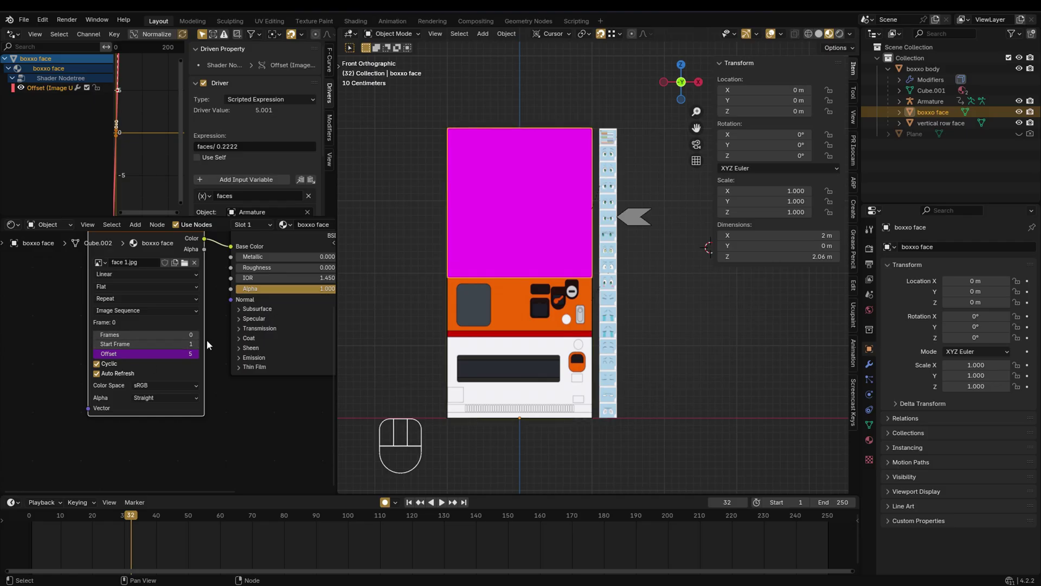
{"action": "left_click", "coordinate": [201, 340]}
{"action": "left_click", "coordinate": [645, 214]}
{"action": "key", "text": "KP_1"}
{"action": "key", "text": "KP_1"}
{"action": "key", "text": "KP_1"}
{"action": "key", "text": "q"}
{"action": "key", "text": "g"}
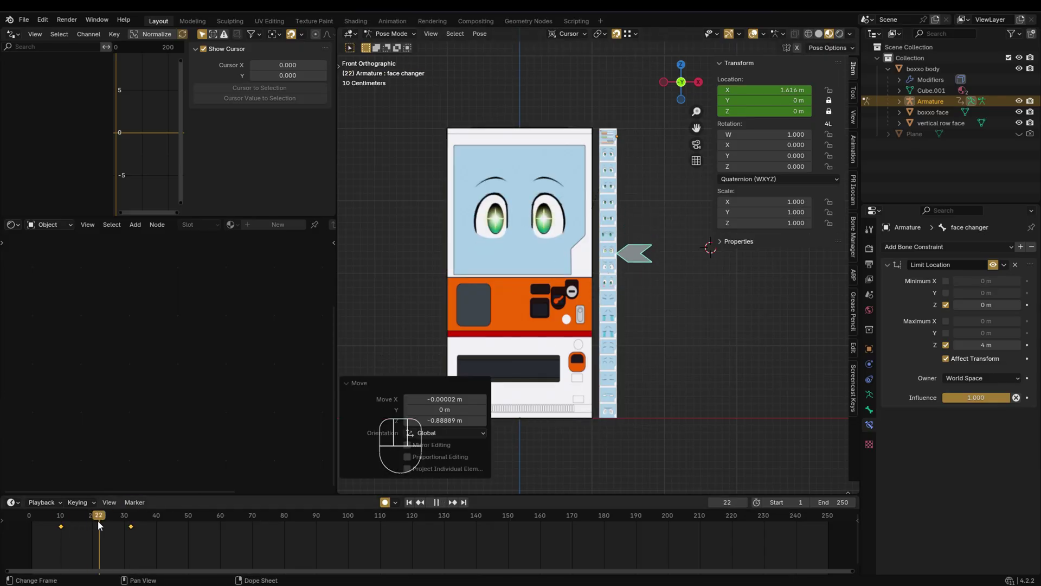
Duplicate the bone's keyframe with Shift+D, move the bone and re-key it later in time
{"action": "left_click_drag", "start_coordinate": [156, 397], "coordinate": [78, 529]}
{"action": "left_click", "coordinate": [68, 526]}
{"action": "key", "text": "shift+d"}
{"action": "left_click", "coordinate": [64, 516]}
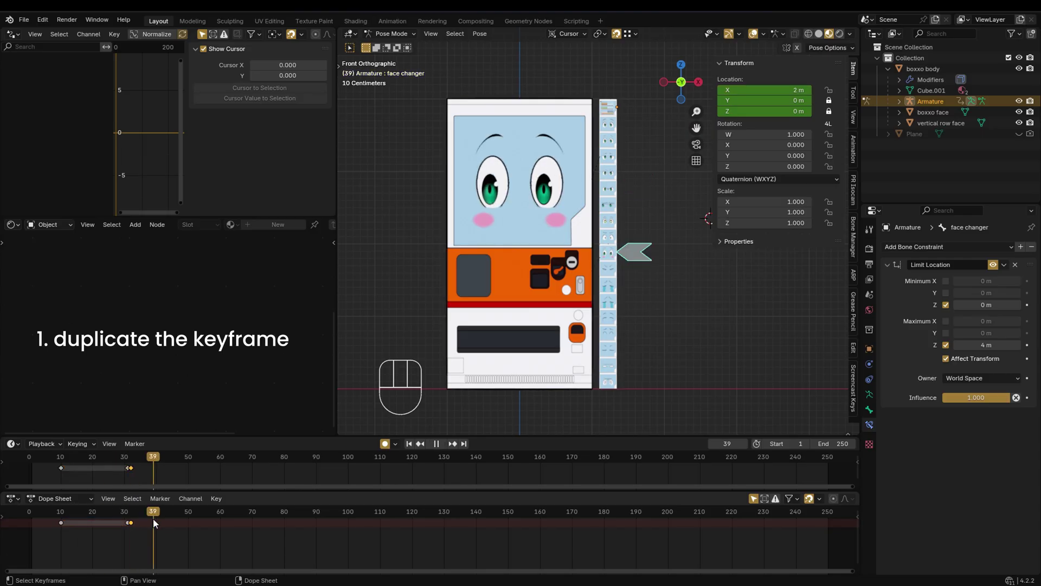
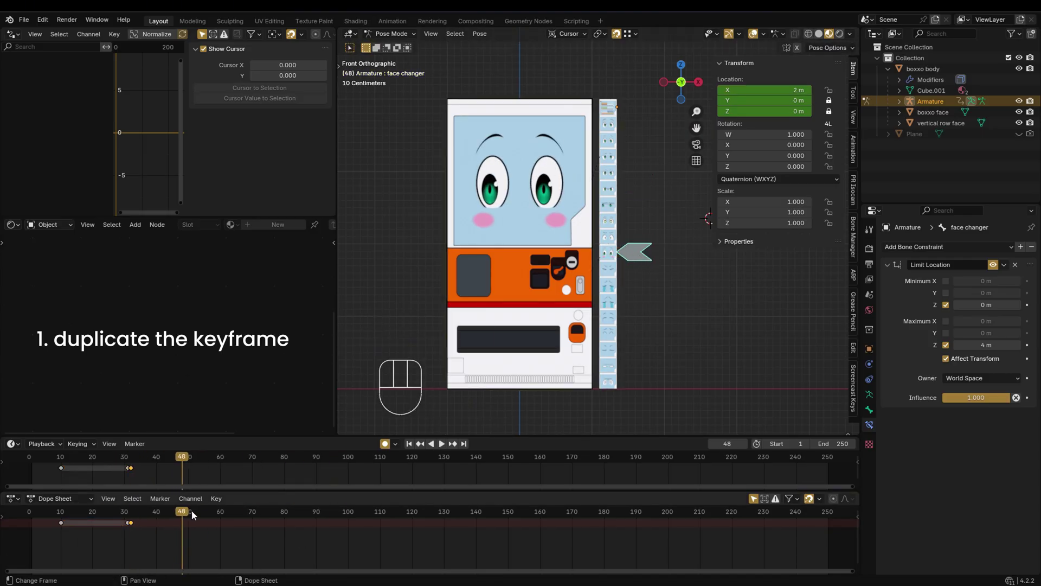
{"action": "key", "text": "g"}
{"action": "key", "text": "g"}
{"action": "left_click_drag", "start_coordinate": [184, 513], "coordinate": [146, 535]}
{"action": "middle_click", "coordinate": [534, 254]}
{"action": "key", "text": "g"}
{"action": "key", "text": "g"}
{"action": "key", "text": "g"}
{"action": "left_click", "coordinate": [80, 528]}
{"action": "left_click_drag", "start_coordinate": [112, 552], "coordinate": [33, 525]}
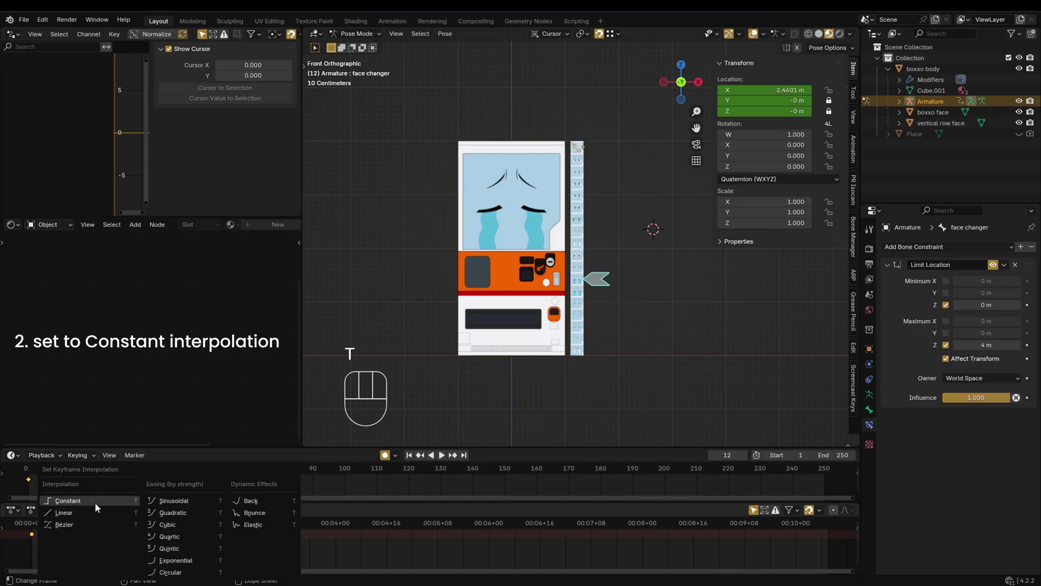
Set Constant interpolation and add location keys across frames 24–45, with a crying face at 30
{"action": "key", "text": "t"}
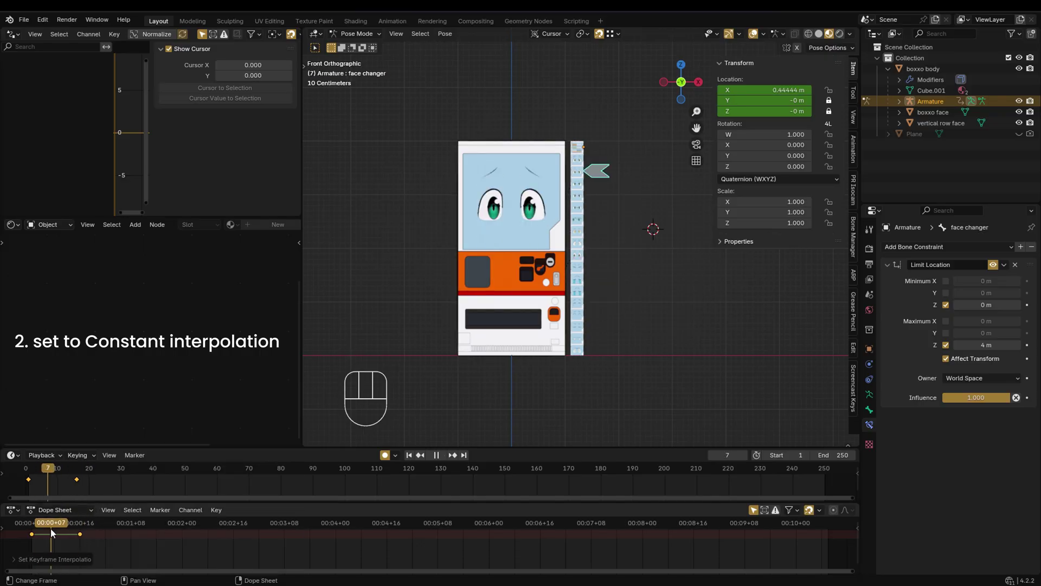
{"action": "key", "text": "g"}
{"action": "left_click", "coordinate": [120, 524]}
{"action": "key", "text": "g"}
{"action": "left_click", "coordinate": [127, 525]}
{"action": "key", "text": "g"}
{"action": "left_click", "coordinate": [128, 528]}
{"action": "key", "text": "g"}
{"action": "left_click", "coordinate": [114, 530]}
Play the timeline and scale the keyframes to adjust the face-switch timing
{"action": "key", "text": "space"}
{"action": "key", "text": "space"}
{"action": "left_click_drag", "start_coordinate": [109, 527], "coordinate": [47, 529]}
{"action": "left_click", "coordinate": [118, 530]}
{"action": "key", "text": "s"}
{"action": "left_click_drag", "start_coordinate": [108, 539], "coordinate": [119, 533]}
{"action": "key", "text": "s"}
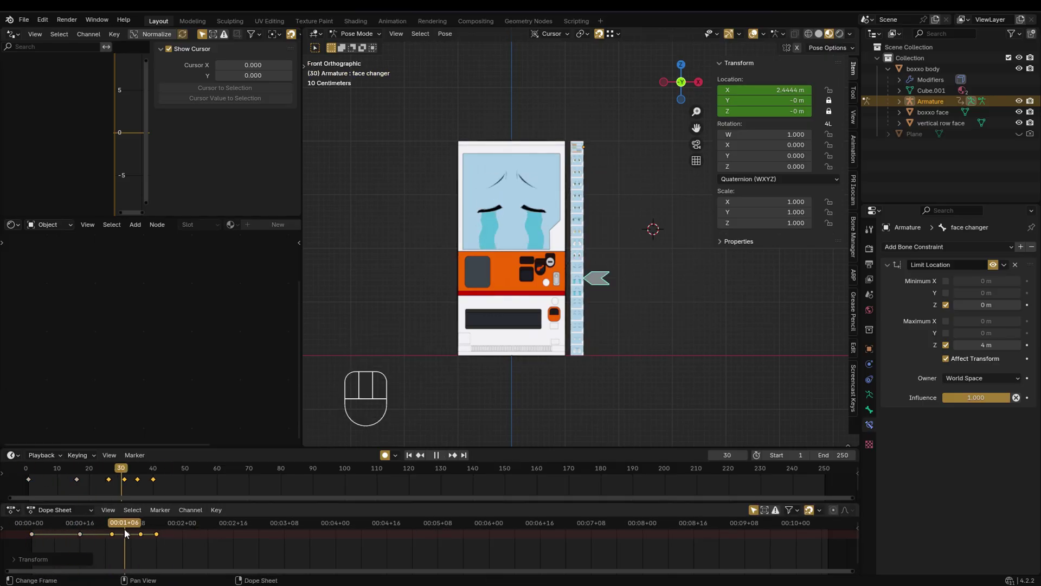
{"action": "key", "text": "g"}
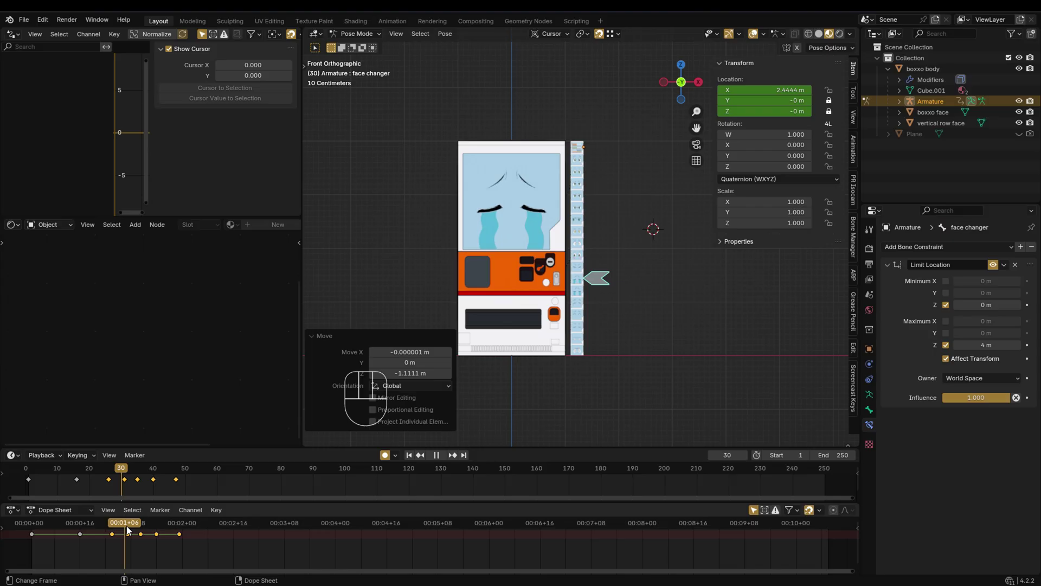